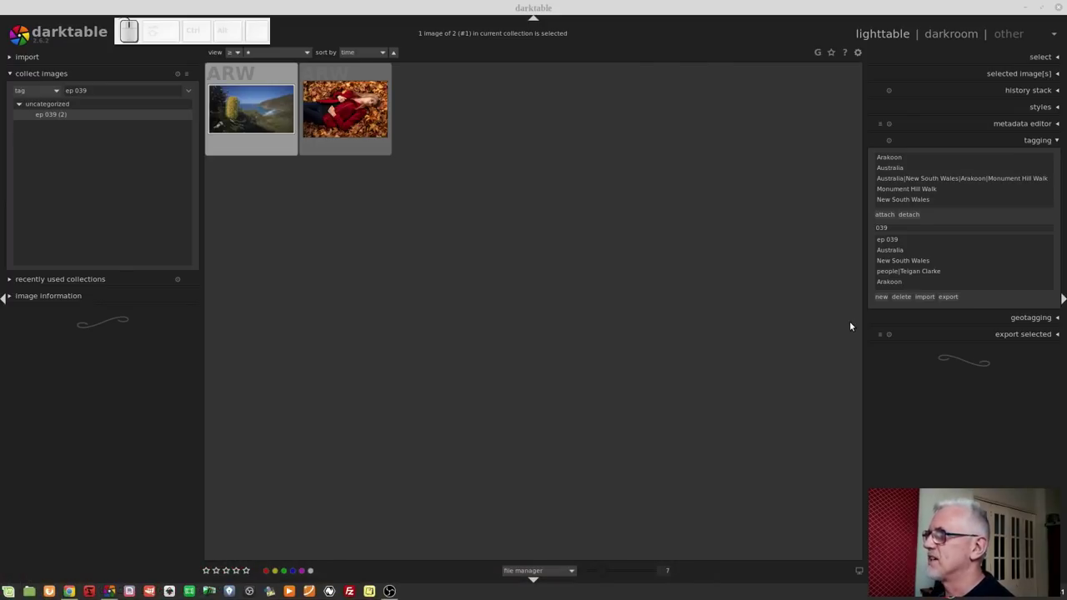
# Open the banksia photo in the darkroom for editing
pyautogui.click(239, 123)
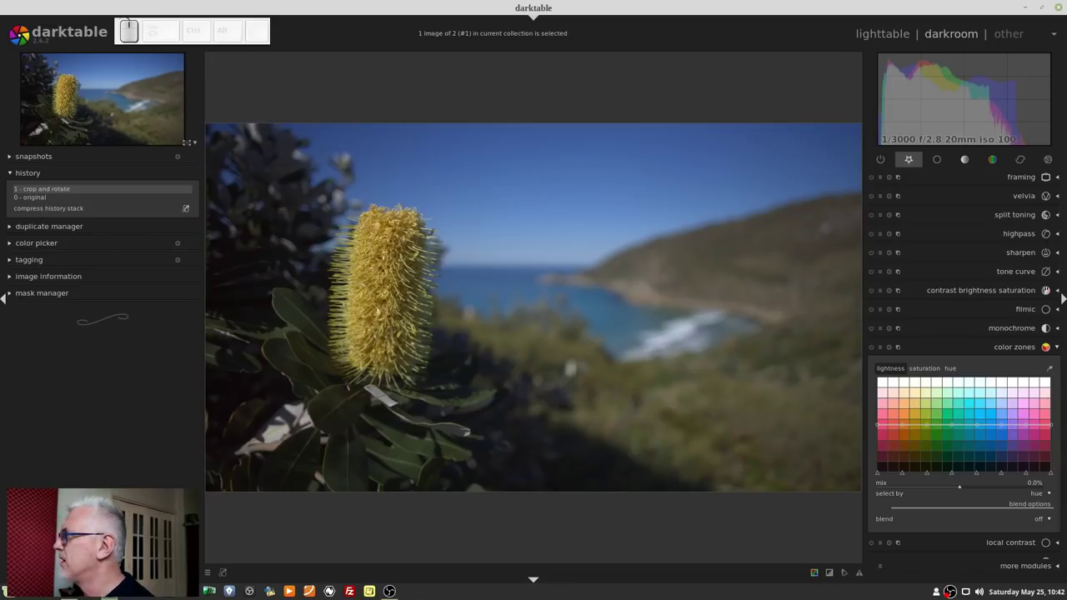
# In color zones, raise the saturation curve slightly around the yellow tones
pyautogui.scroll(-3)
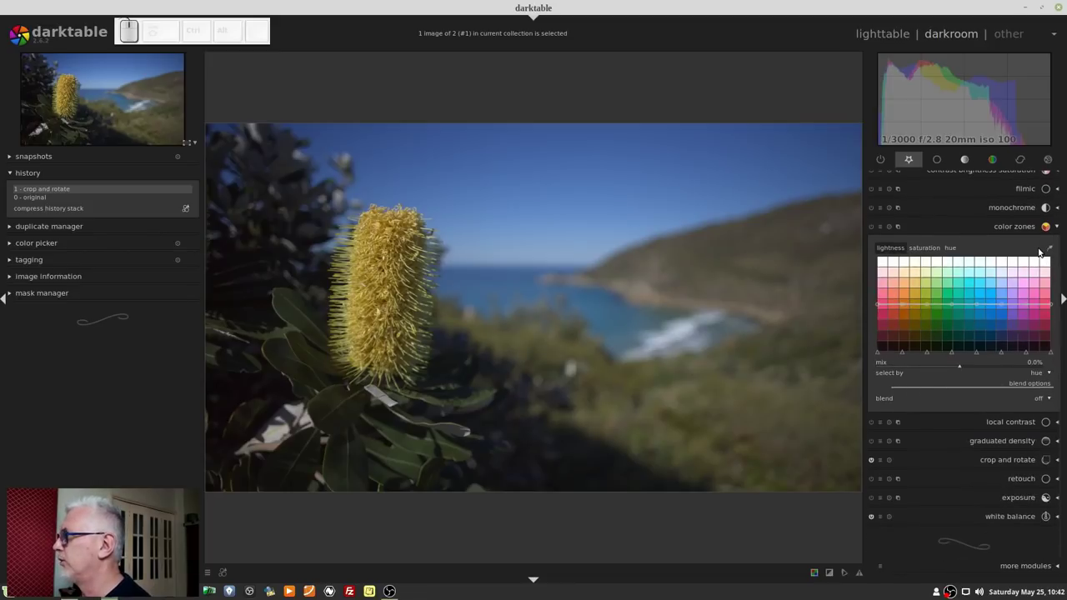
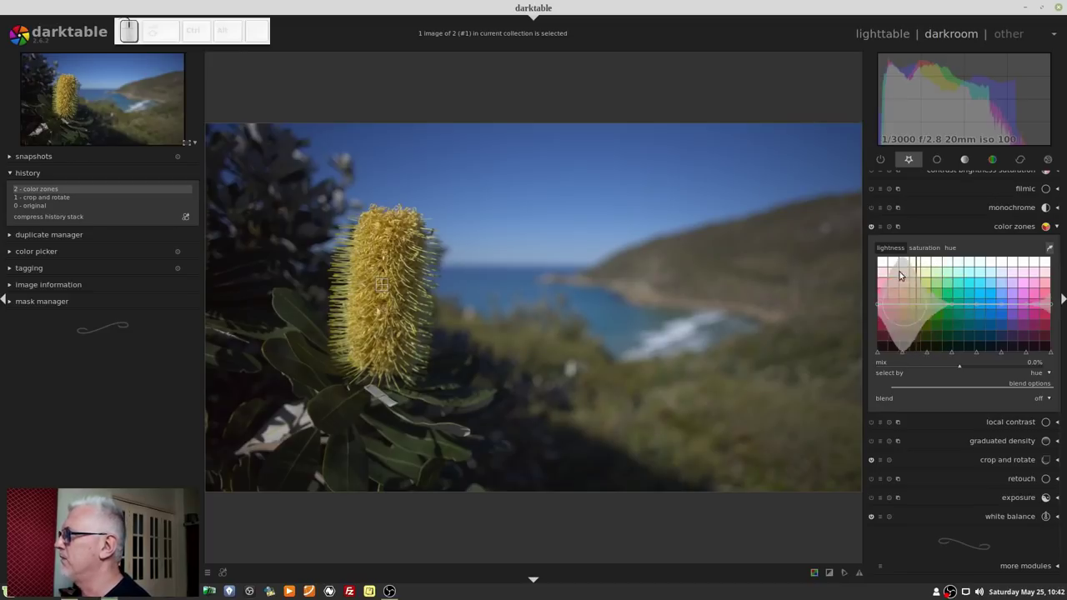
pyautogui.click(378, 308)
pyautogui.click(953, 248)
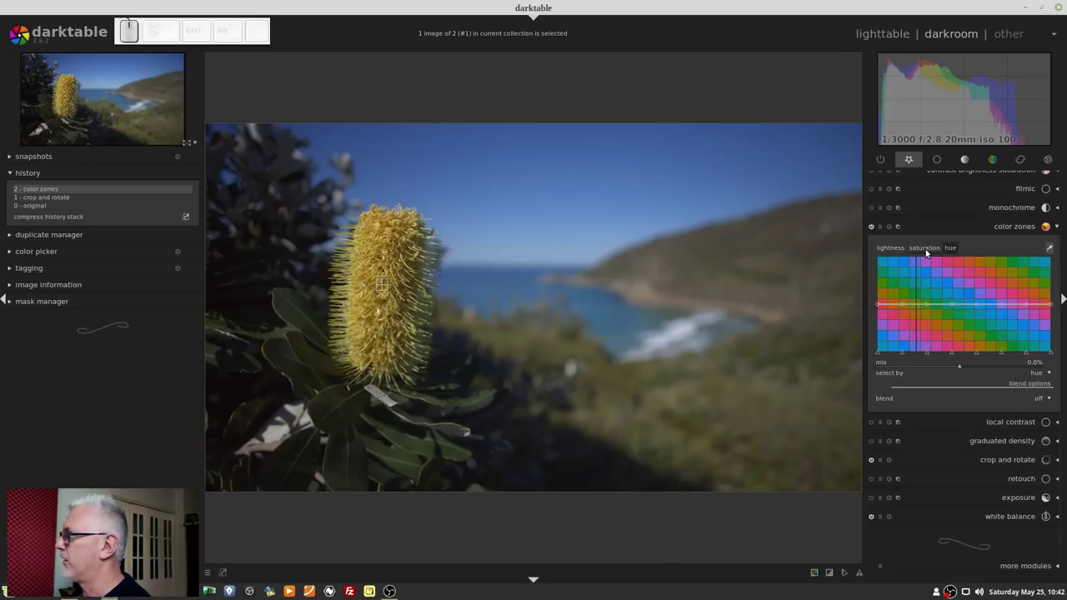
pyautogui.click(928, 248)
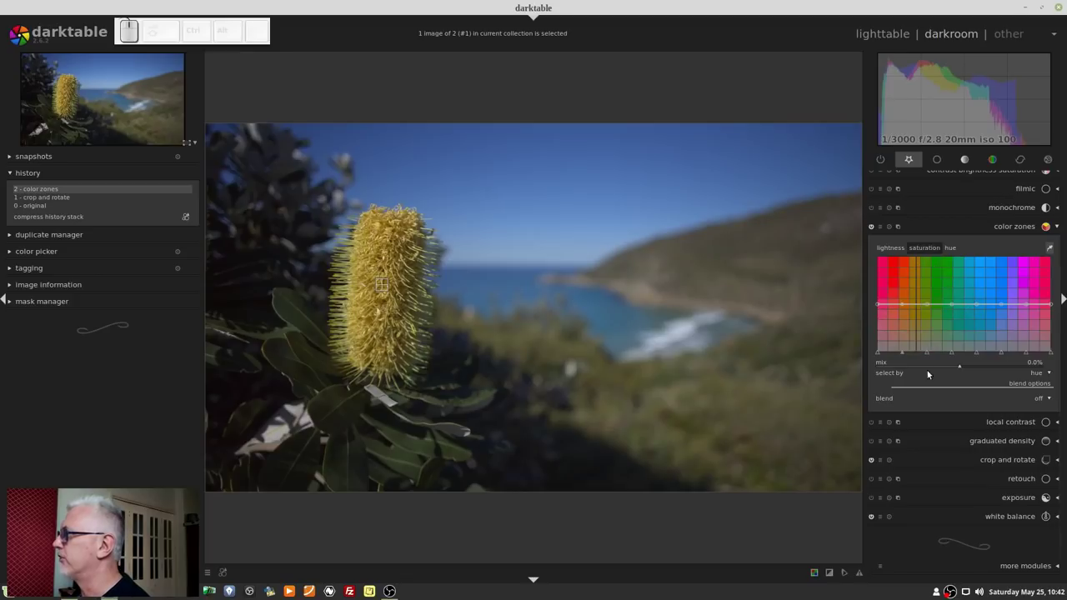
pyautogui.moveTo(929, 355); pyautogui.dragTo(916, 316)
pyautogui.moveTo(919, 307); pyautogui.dragTo(919, 306)
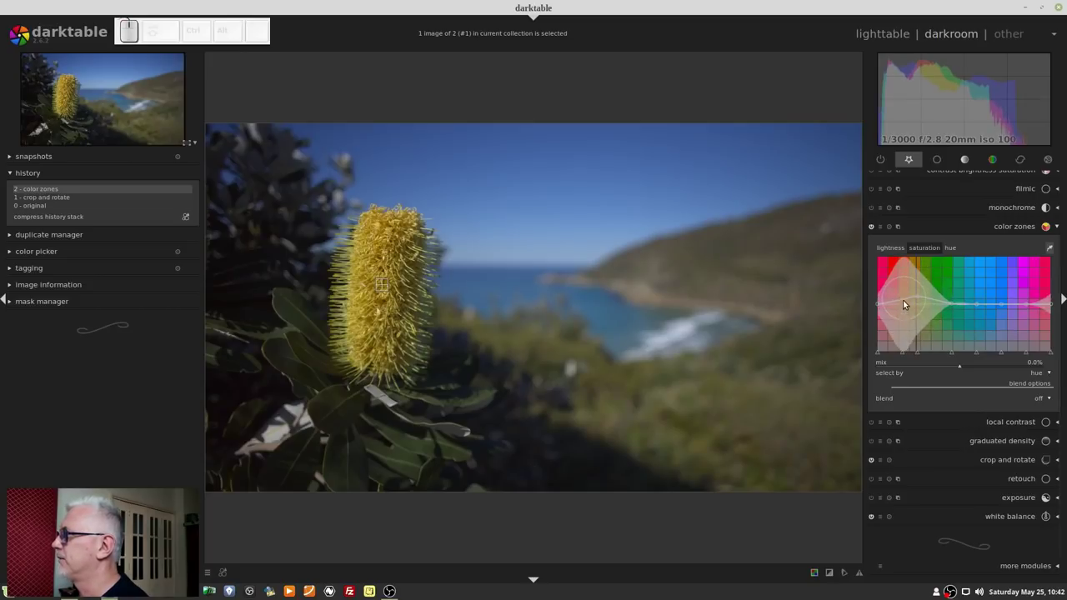
pyautogui.click(903, 303)
pyautogui.scroll(3)
pyautogui.moveTo(921, 301); pyautogui.dragTo(948, 338)
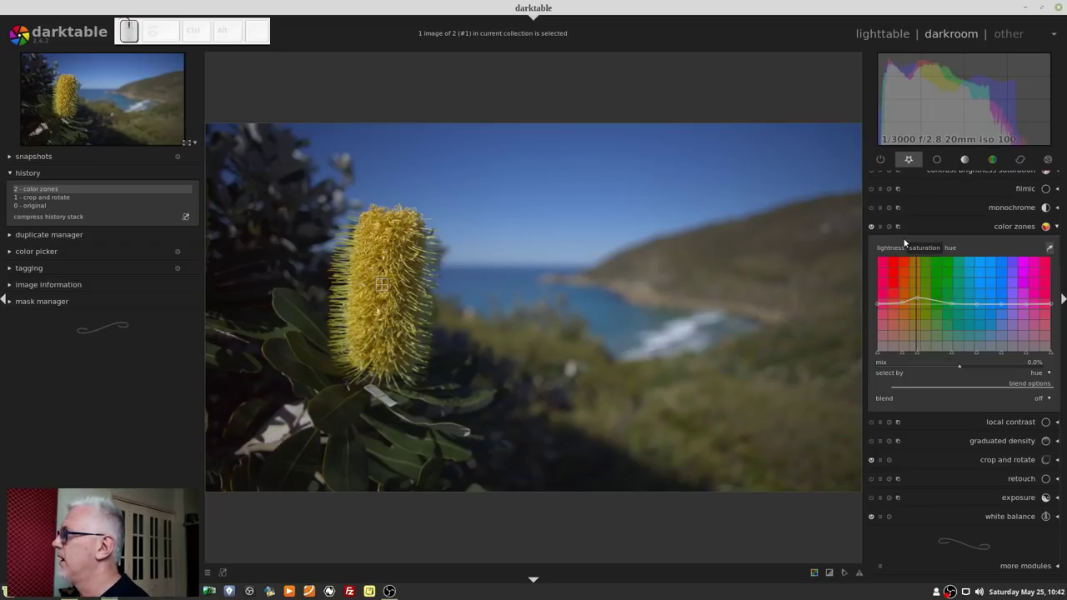
# Lift the lightness curve for yellows and switch blending to uniform at full opacity
pyautogui.click(897, 245)
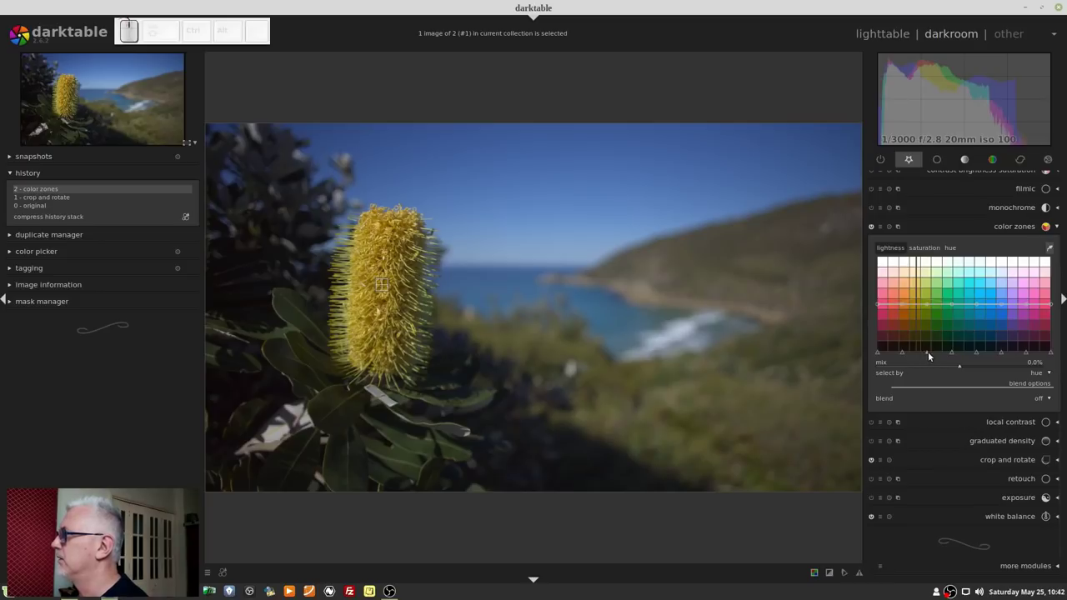
pyautogui.moveTo(925, 356); pyautogui.dragTo(914, 316)
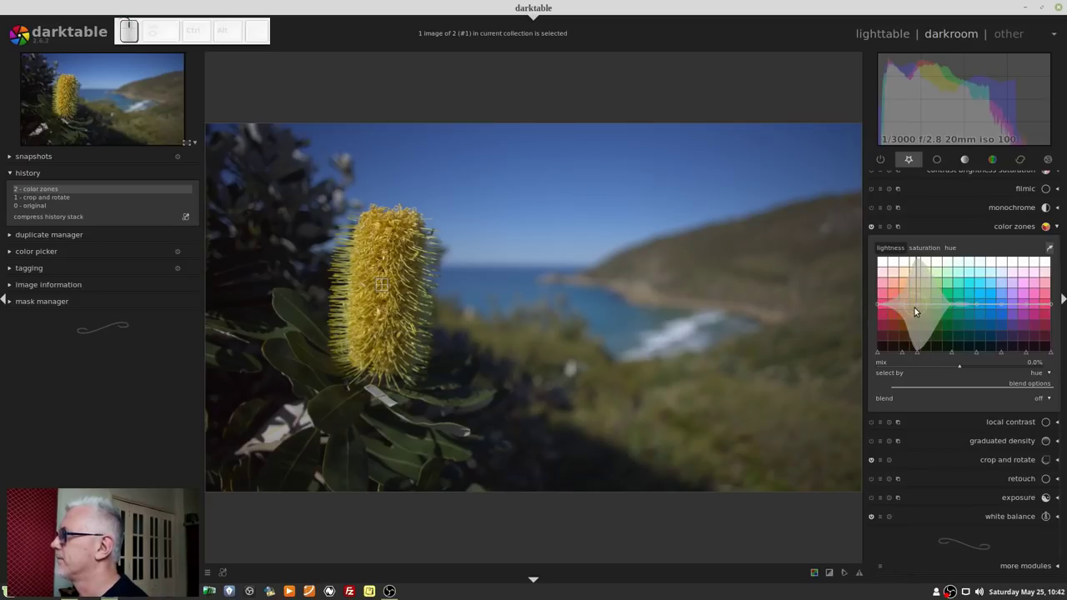
pyautogui.moveTo(923, 307); pyautogui.dragTo(920, 297)
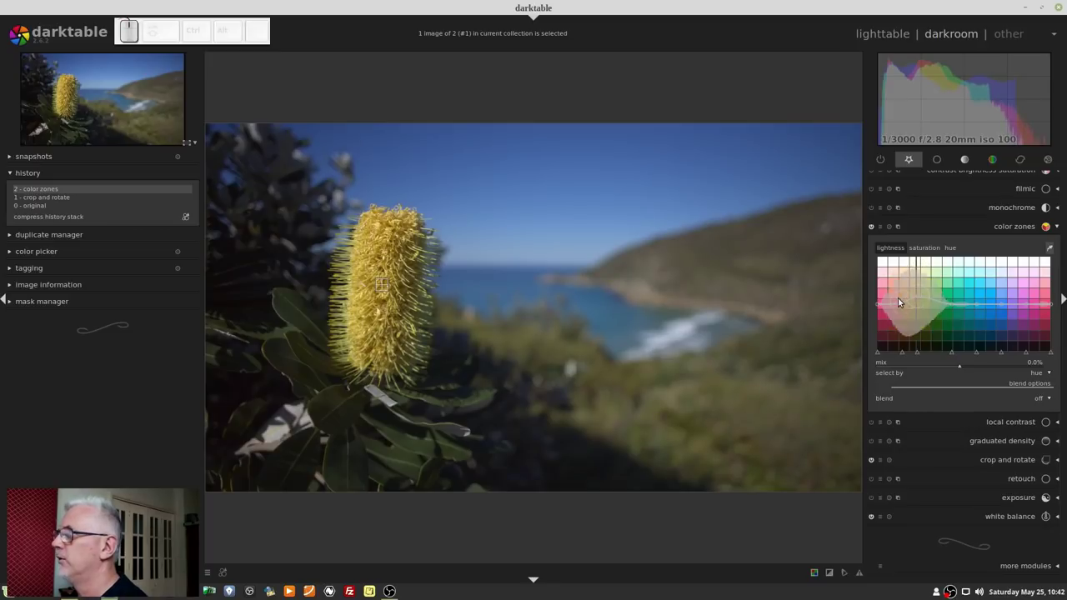
pyautogui.click(875, 225)
pyautogui.click(875, 225)
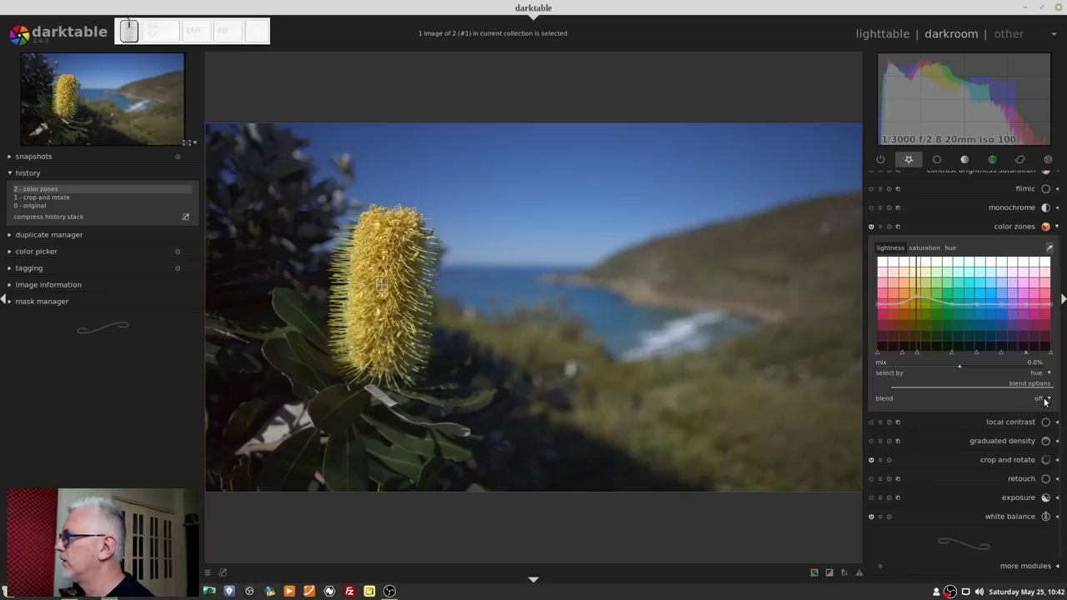
pyautogui.scroll(-3)
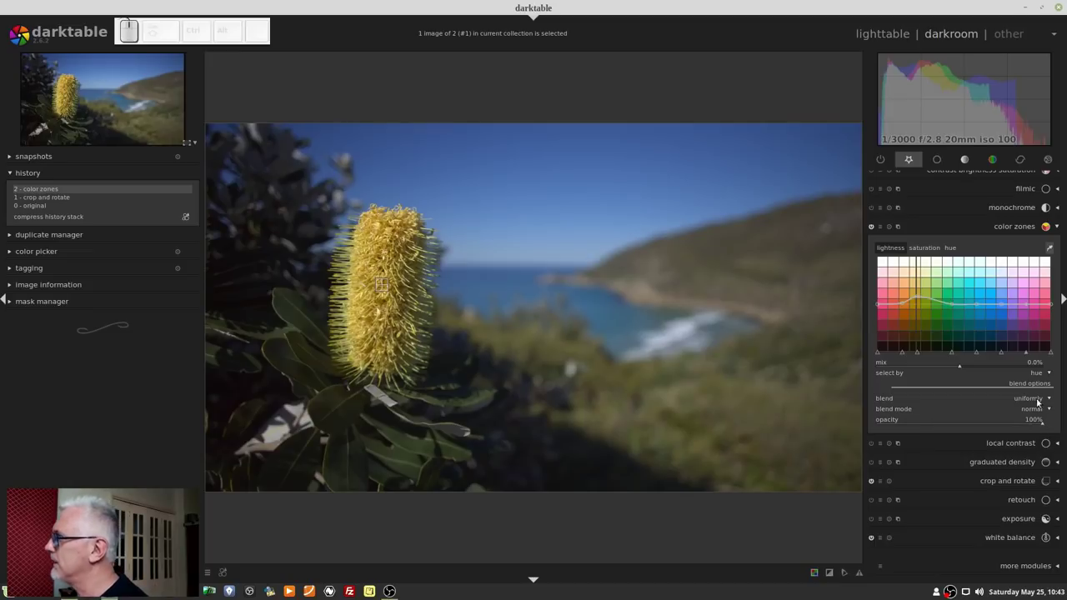
# Show the mask overlay and base the parametric mask on the h (hue) channel
pyautogui.scroll(-3)
pyautogui.scroll(3)
pyautogui.scroll(-3)
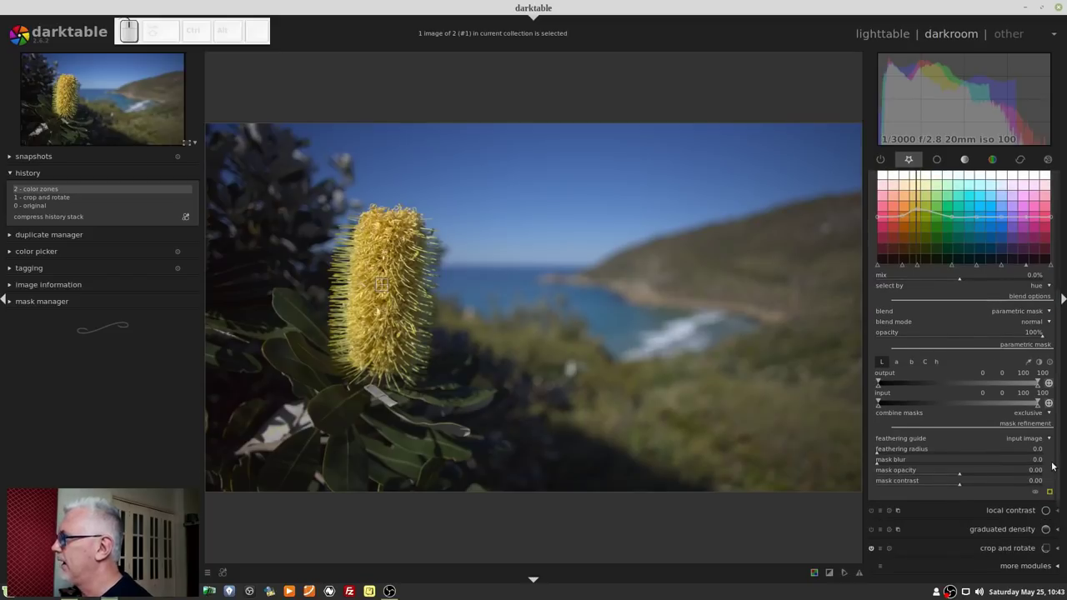
pyautogui.click(1052, 489)
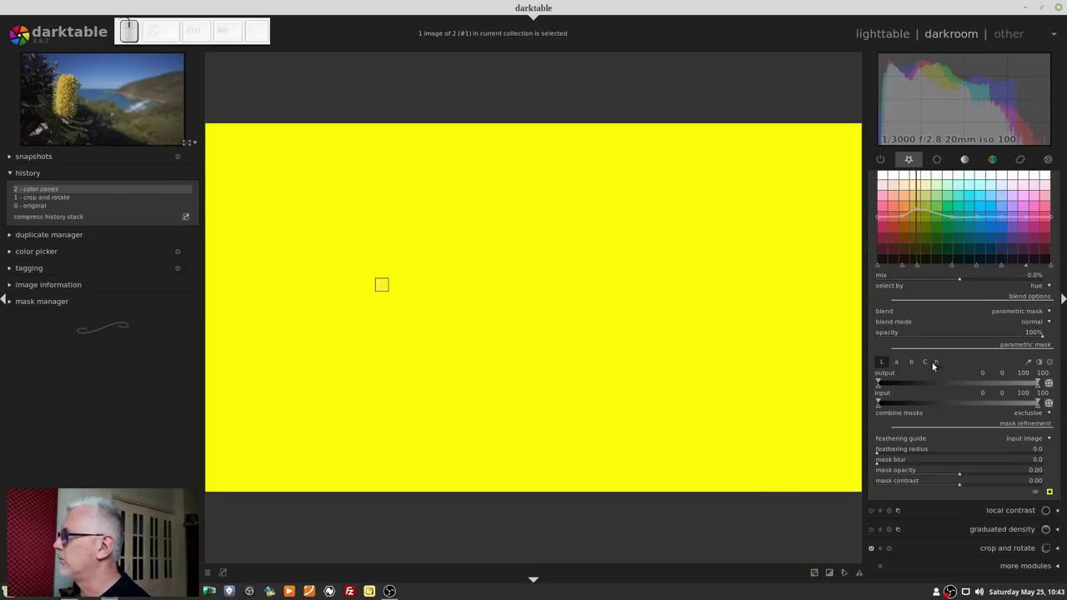
pyautogui.click(939, 361)
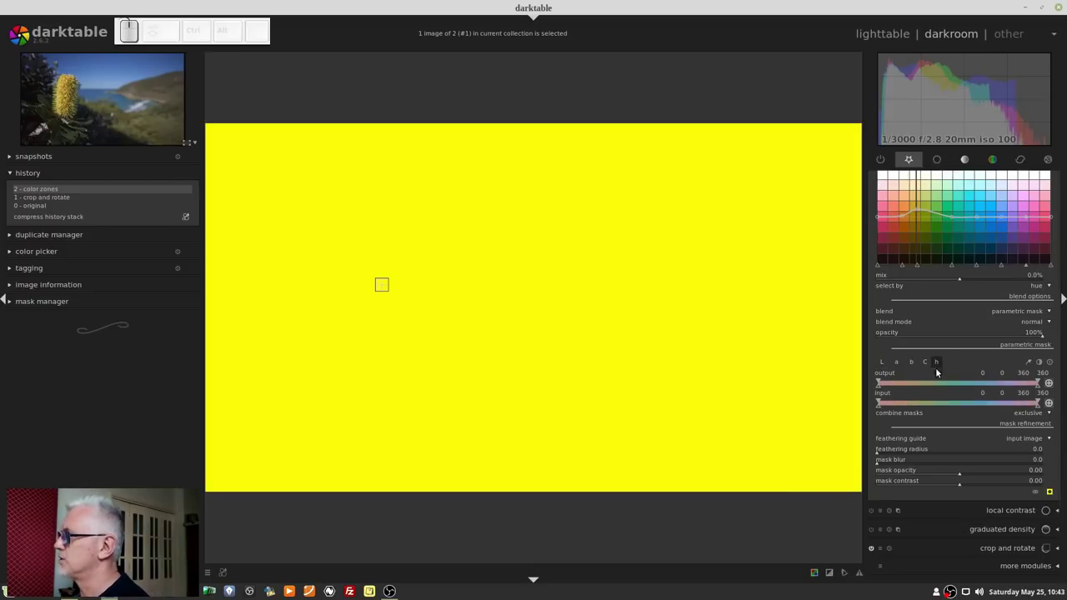
# Set the input hue markers to roughly 69/80/96/114 to isolate yellowish hues
pyautogui.moveTo(900, 404); pyautogui.dragTo(902, 407)
pyautogui.moveTo(892, 405); pyautogui.dragTo(949, 401)
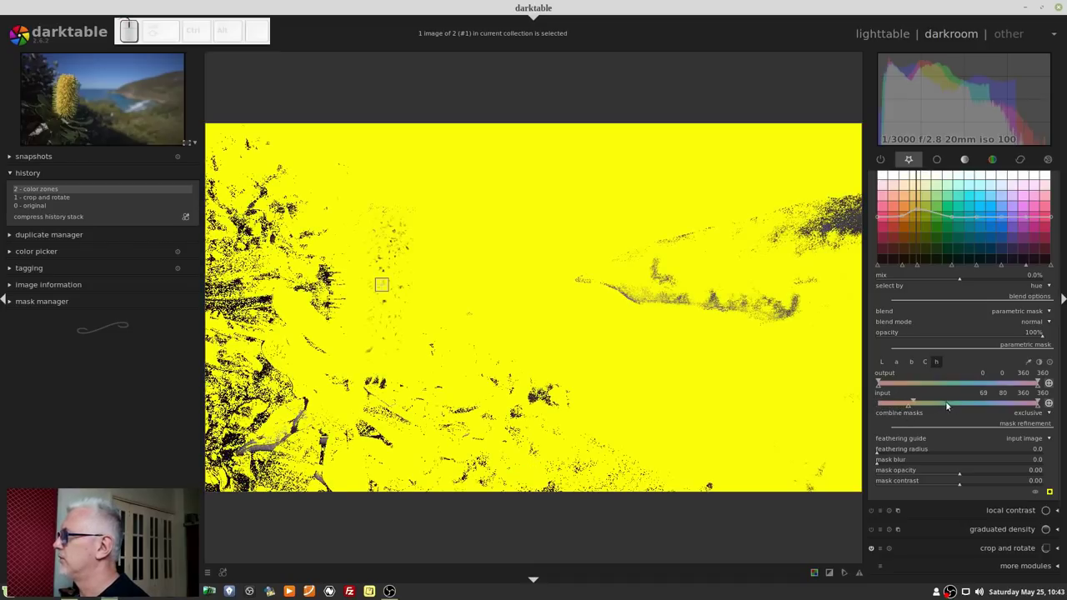
pyautogui.moveTo(989, 398); pyautogui.dragTo(954, 411)
pyautogui.moveTo(1029, 403); pyautogui.dragTo(932, 413)
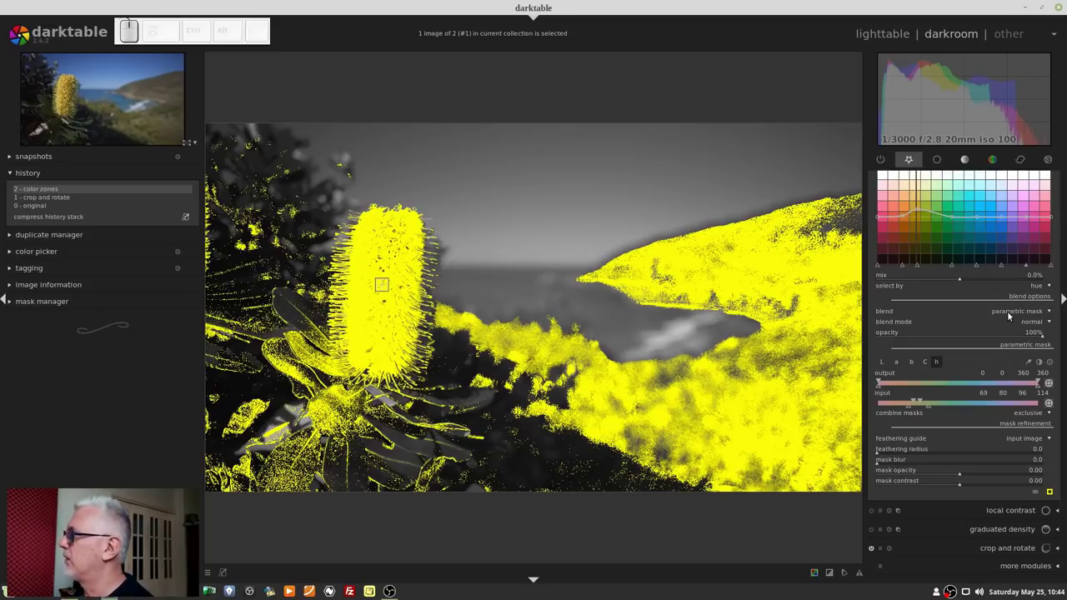
# Switch to drawn & parametric mask and place an ellipse over the banksia flower
pyautogui.scroll(-3)
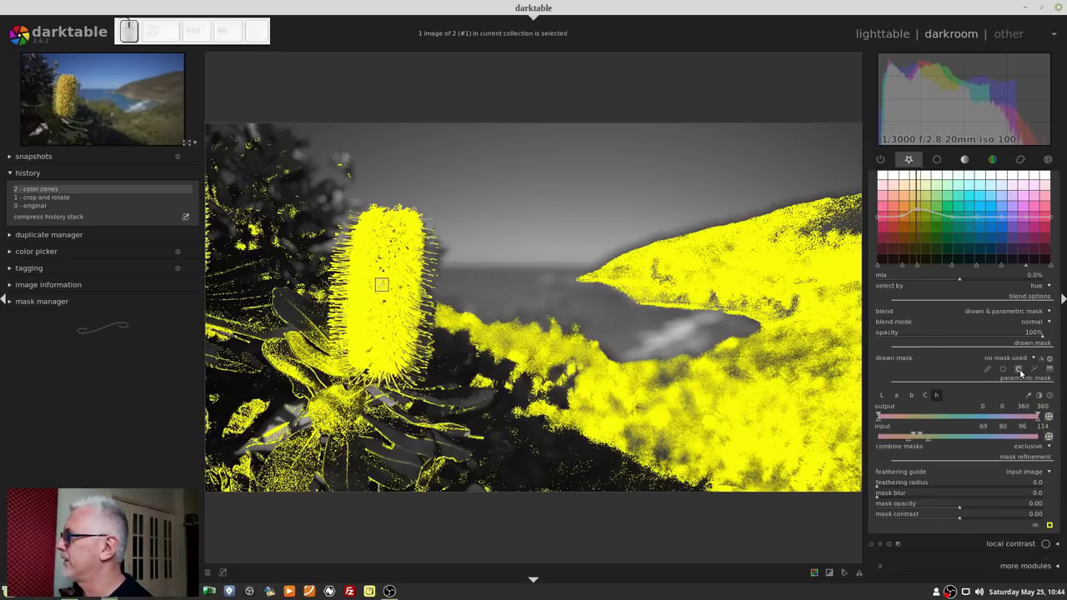
pyautogui.click(1023, 373)
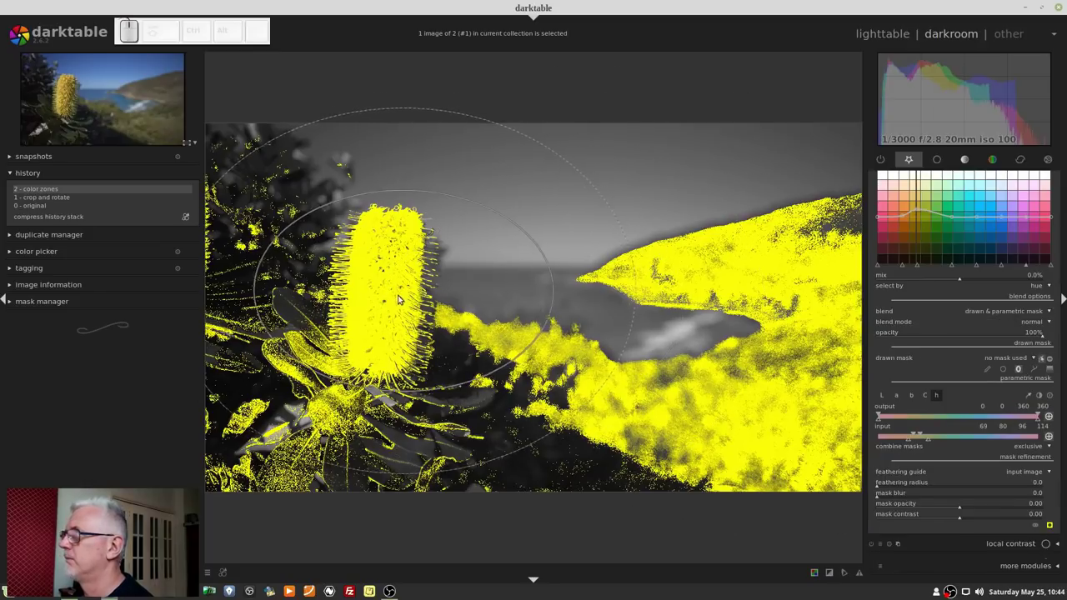
pyautogui.click(410, 303)
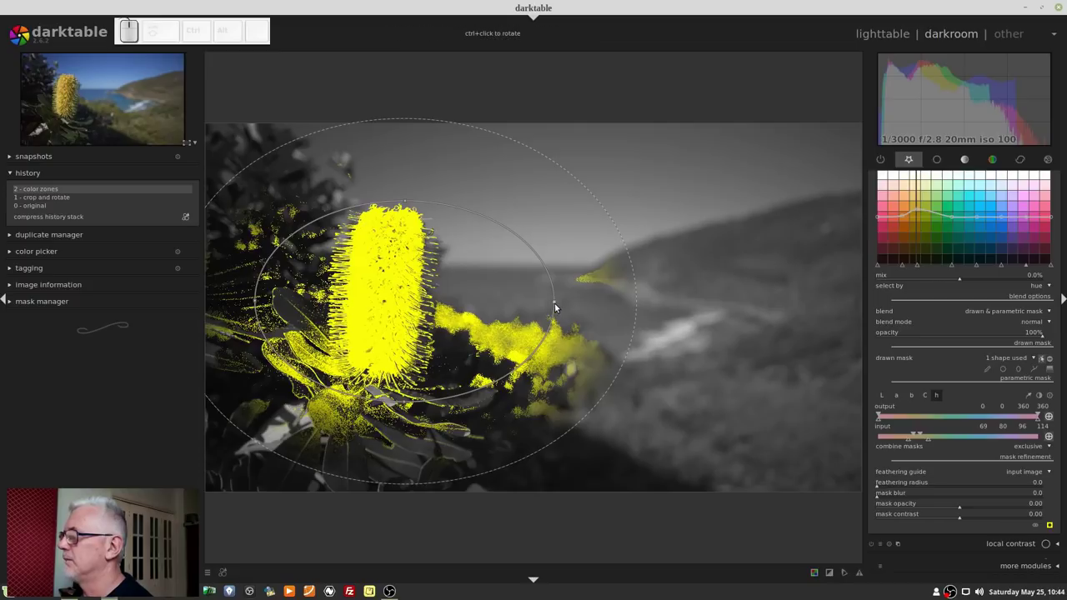
pyautogui.moveTo(557, 301); pyautogui.dragTo(437, 320)
pyautogui.scroll(-3)
pyautogui.scroll(3)
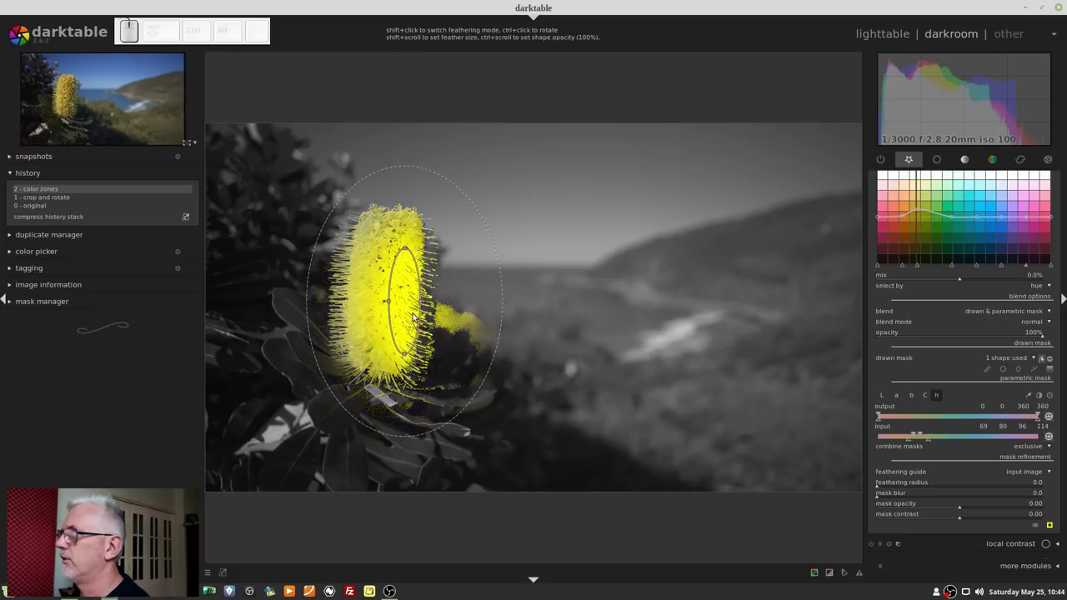
# Resize and reposition the ellipse so it encloses the flower
pyautogui.click(407, 313)
pyautogui.scroll(3)
pyautogui.scroll(3)
pyautogui.scroll(-3)
pyautogui.scroll(-3)
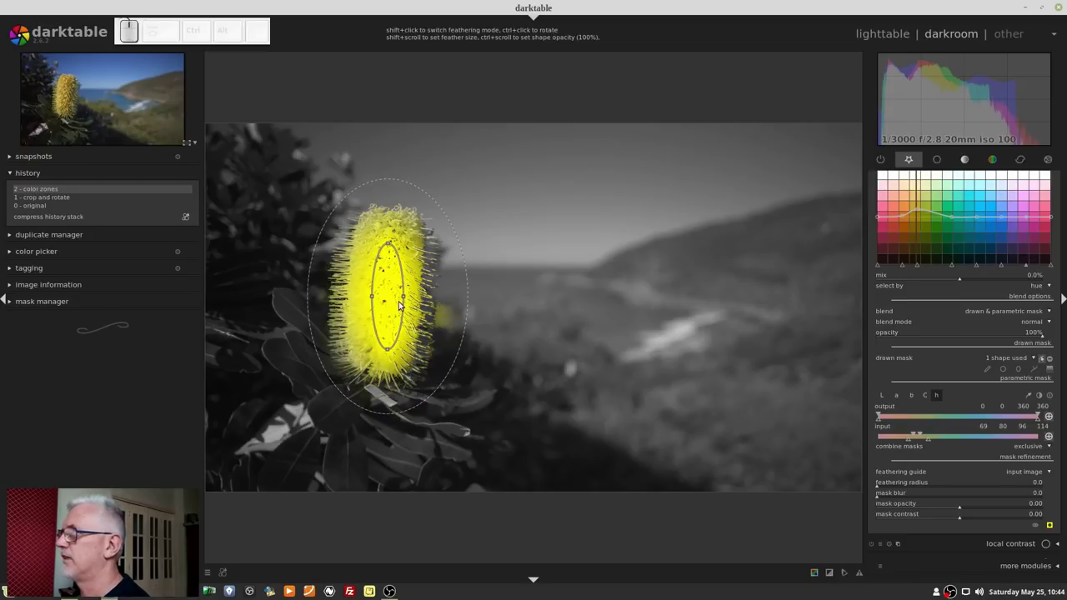
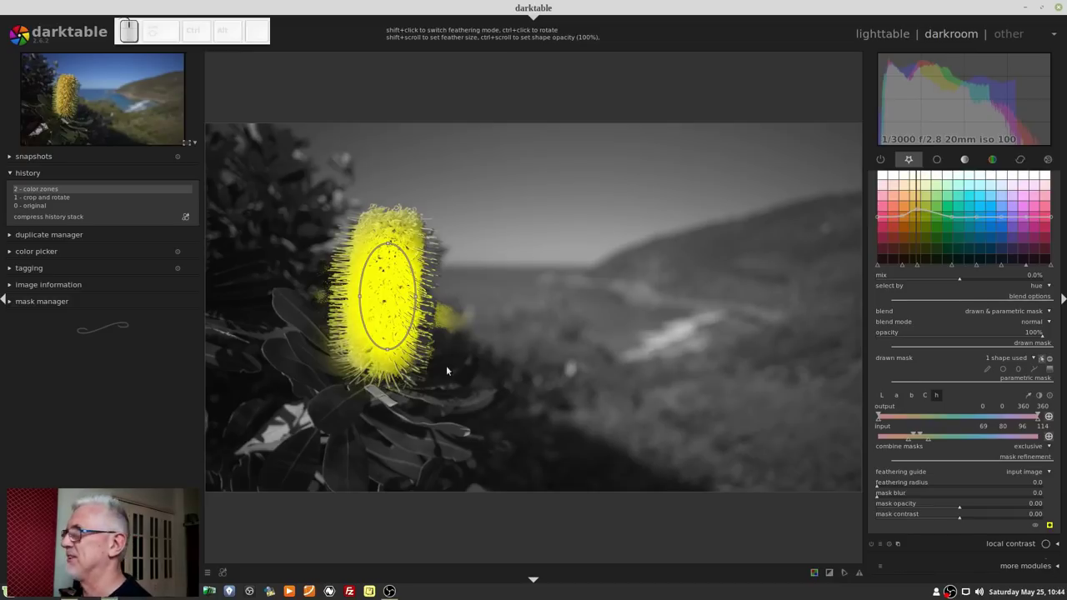
pyautogui.click(429, 302)
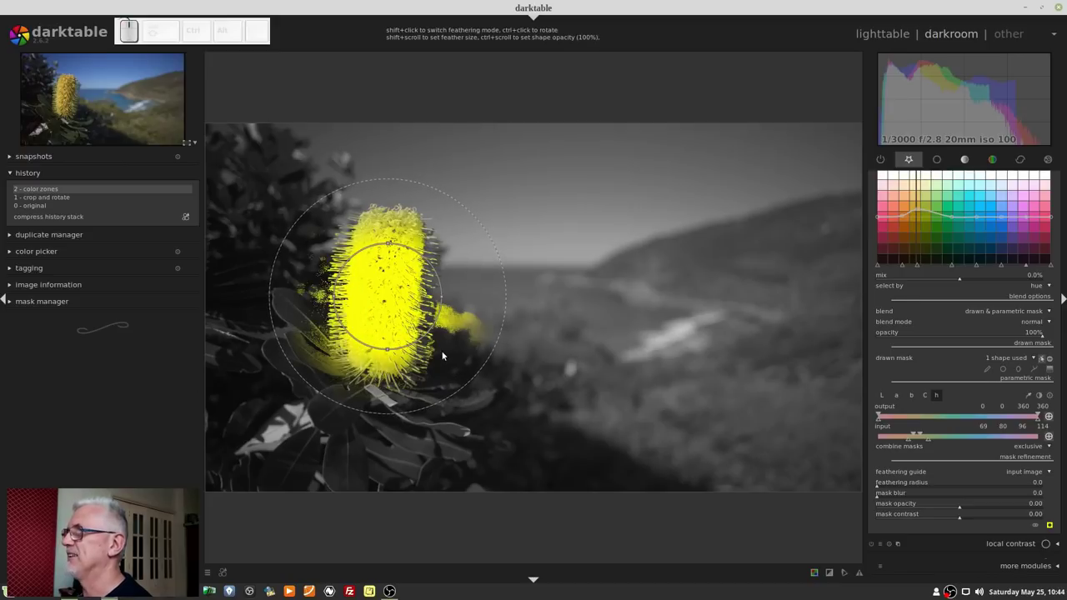
pyautogui.moveTo(390, 346); pyautogui.dragTo(395, 378)
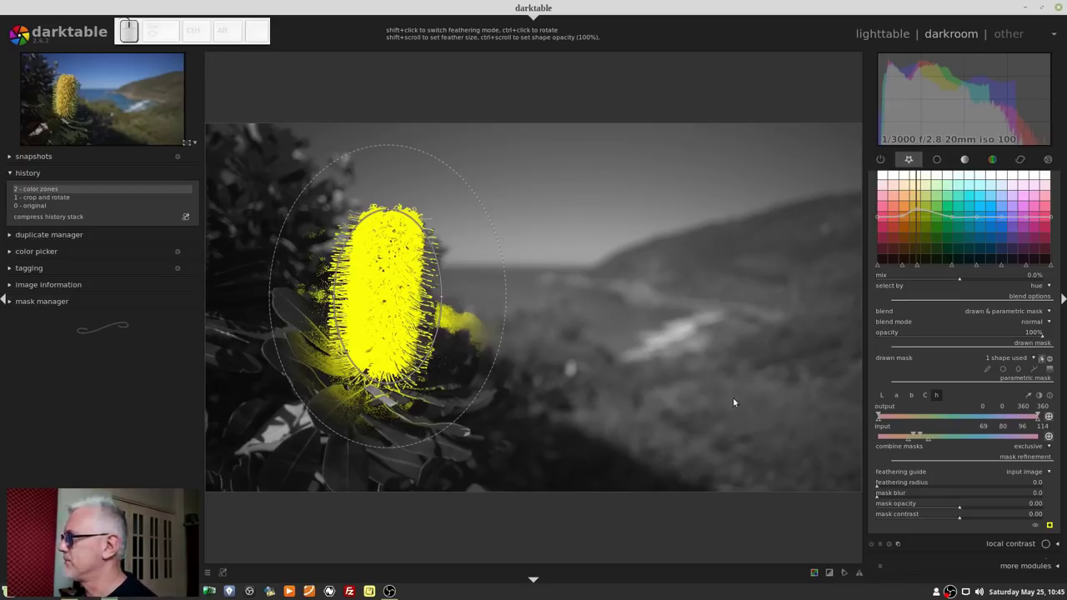
# Hide the mask overlay and toggle color zones off and on to compare, leaving it on
pyautogui.click(1054, 528)
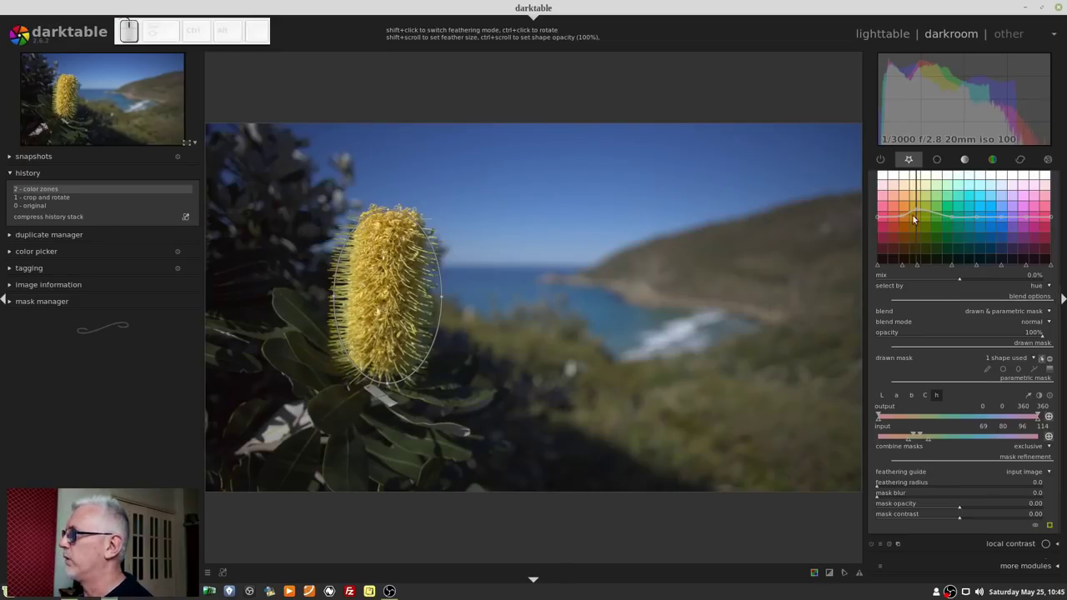
pyautogui.scroll(3)
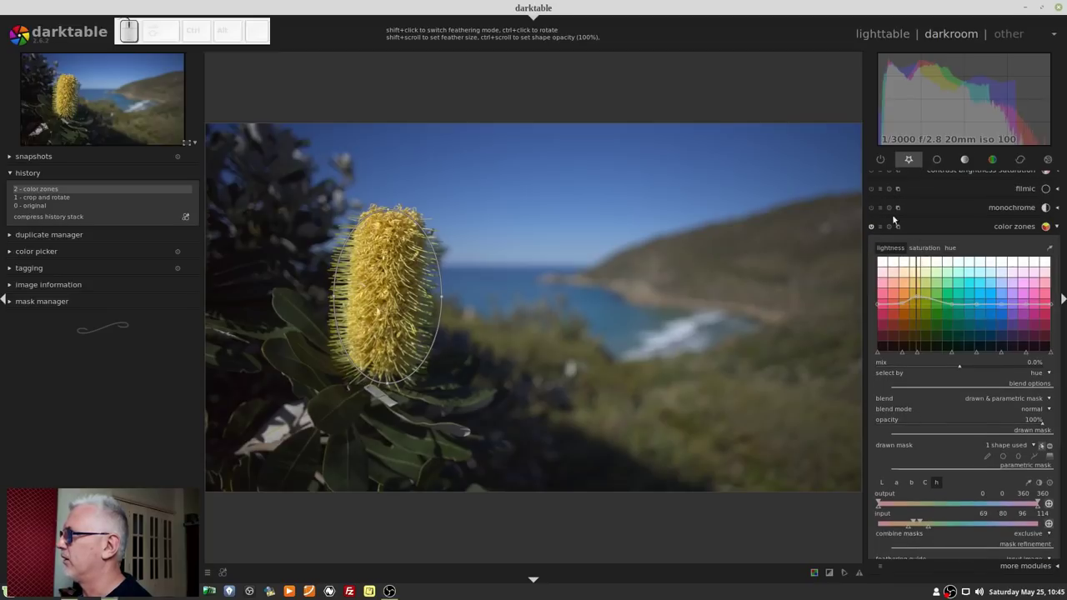
pyautogui.click(874, 227)
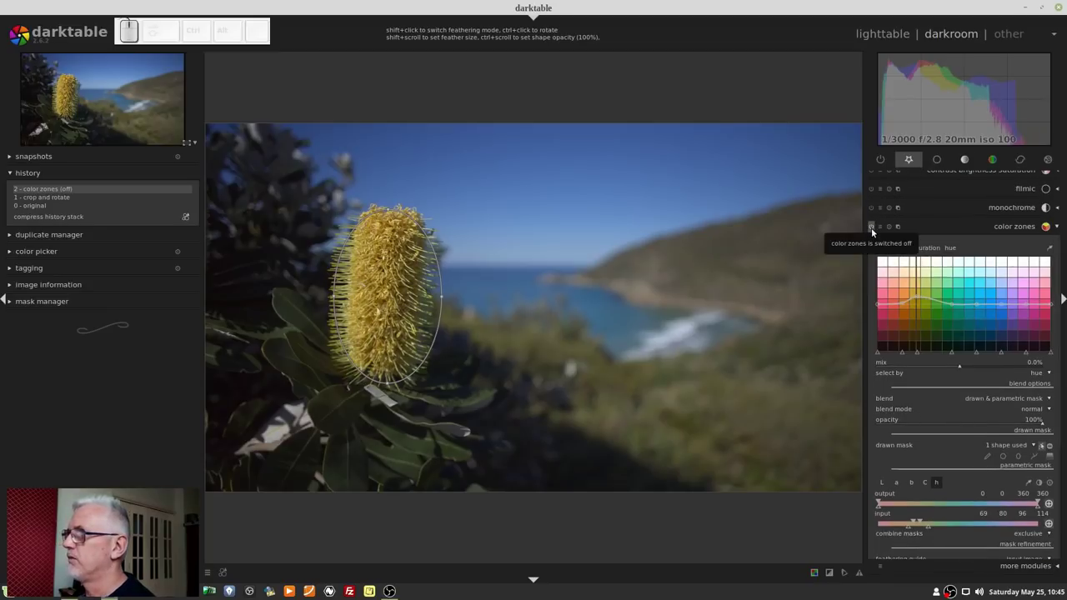
pyautogui.click(874, 231)
pyautogui.click(874, 231)
pyautogui.click(874, 231)
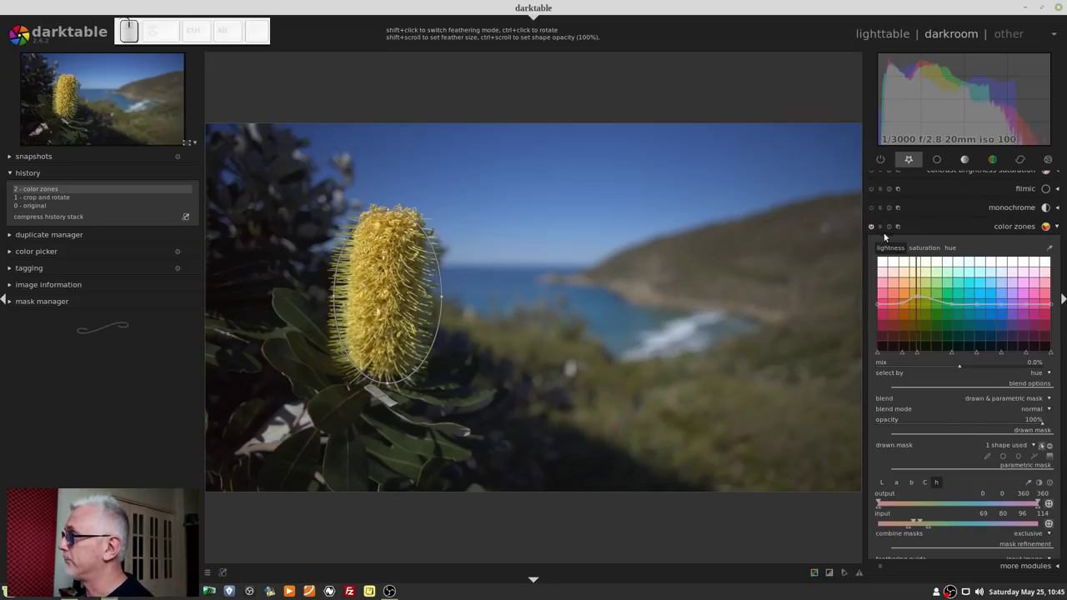
pyautogui.scroll(-3)
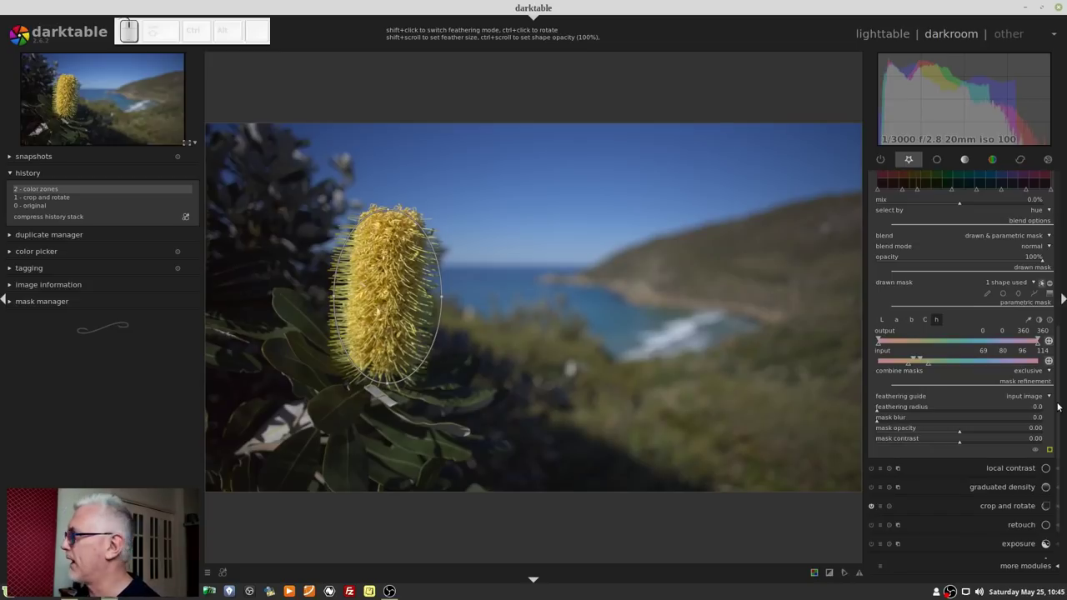
pyautogui.click(1052, 449)
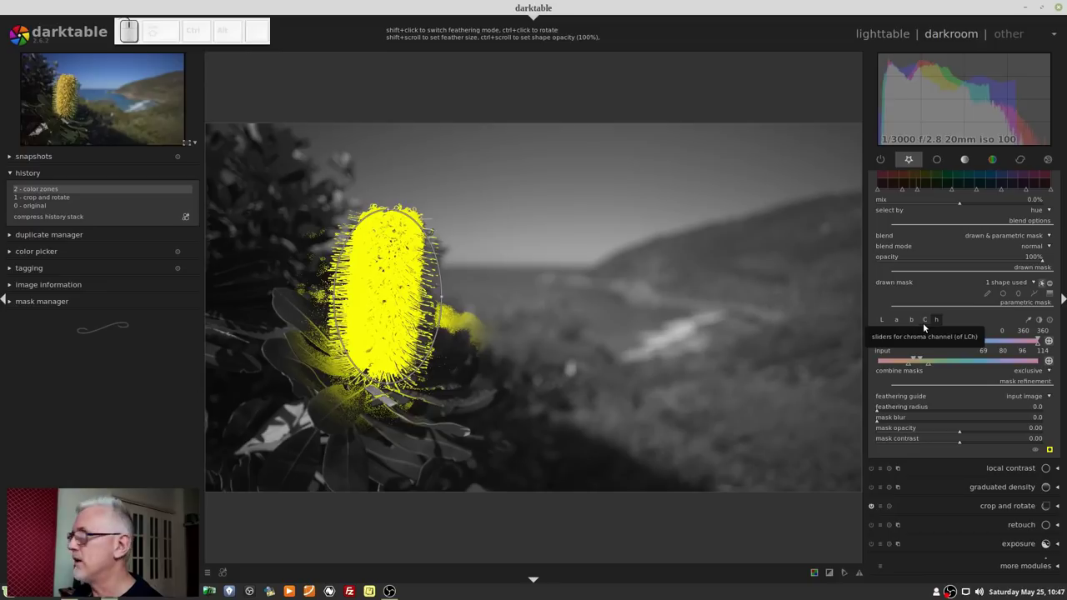
pyautogui.click(927, 320)
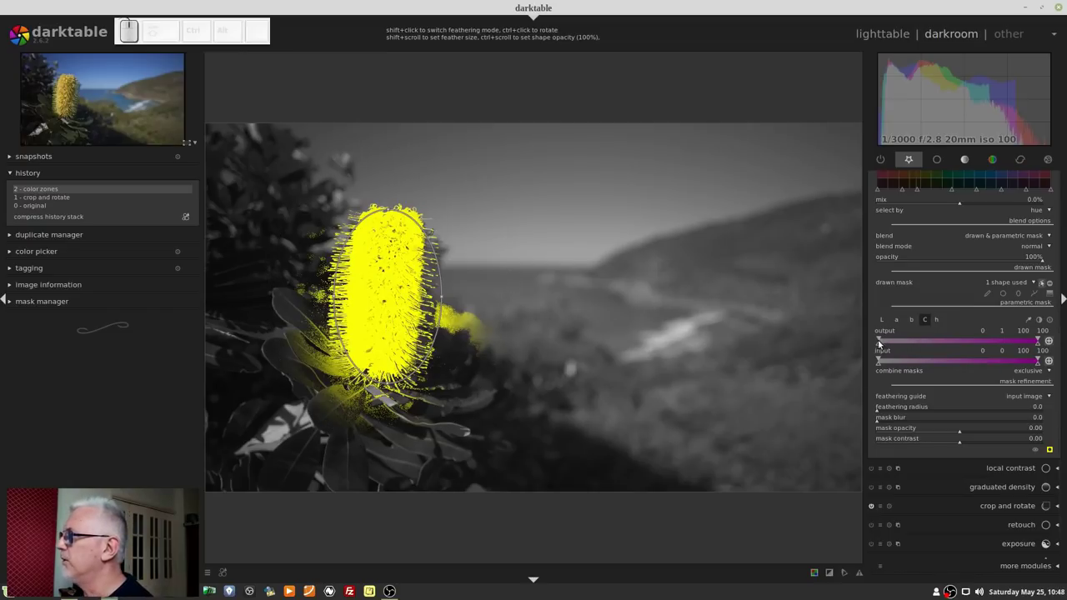
pyautogui.moveTo(885, 336); pyautogui.dragTo(900, 339)
pyautogui.moveTo(883, 343); pyautogui.dragTo(894, 345)
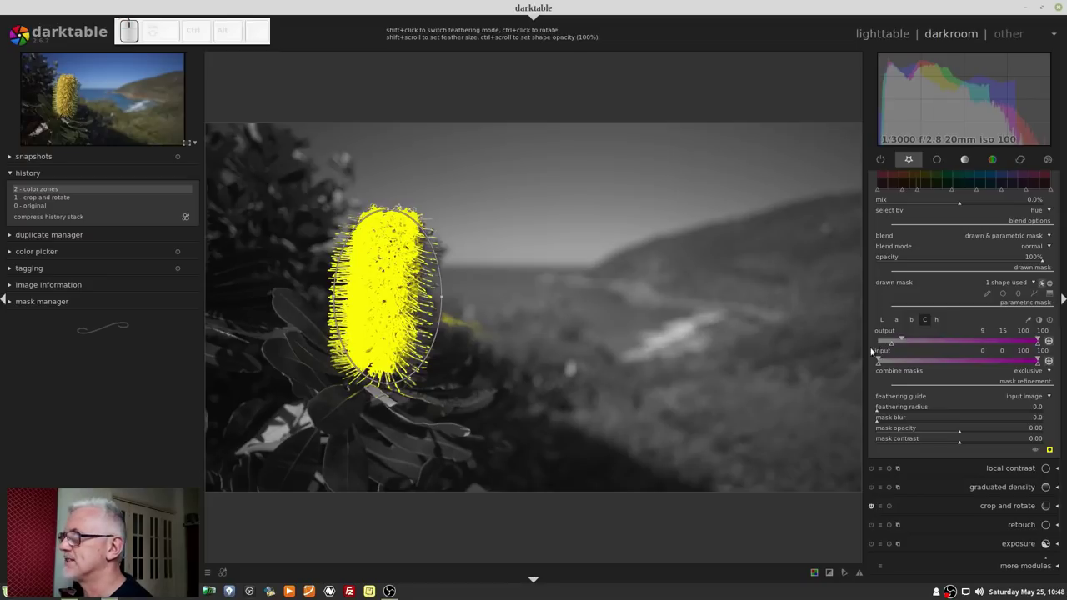
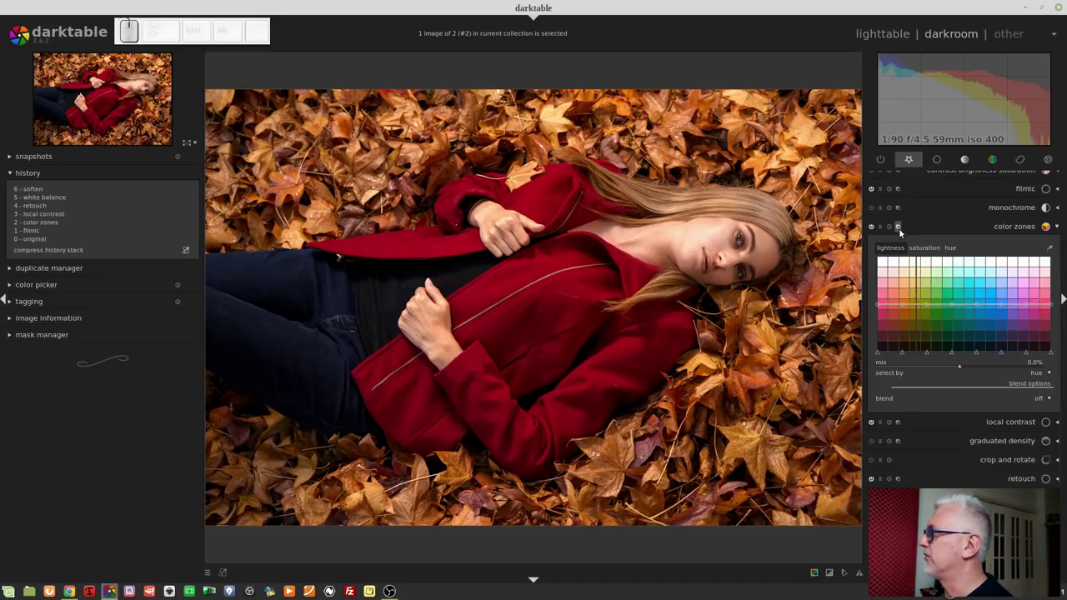
# Create a new color zones instance, enable it and rename it 'blue jacket'
pyautogui.middleClick(902, 228)
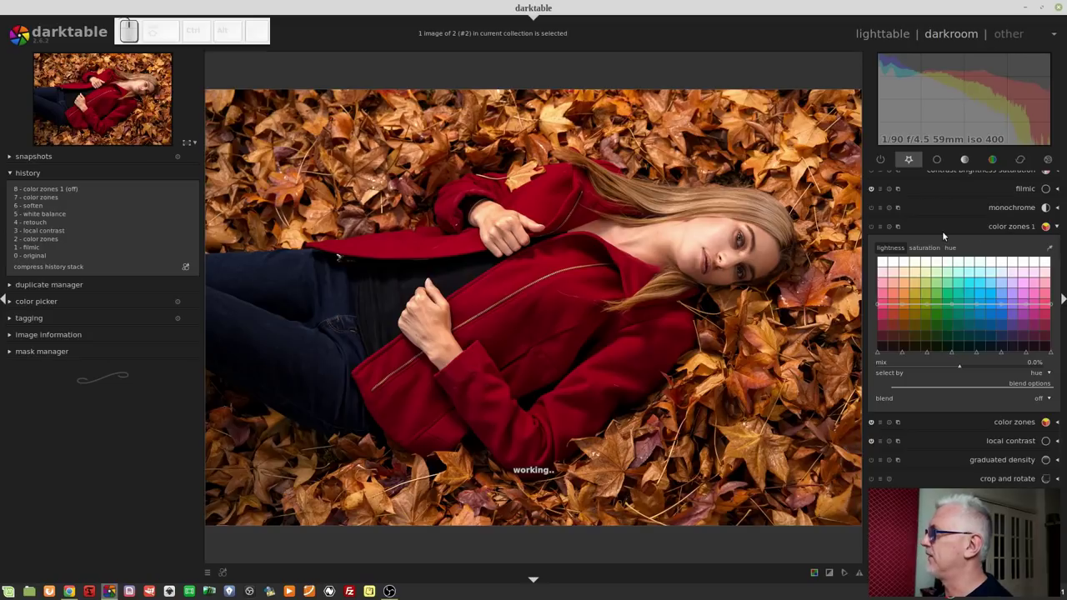
pyautogui.click(896, 227)
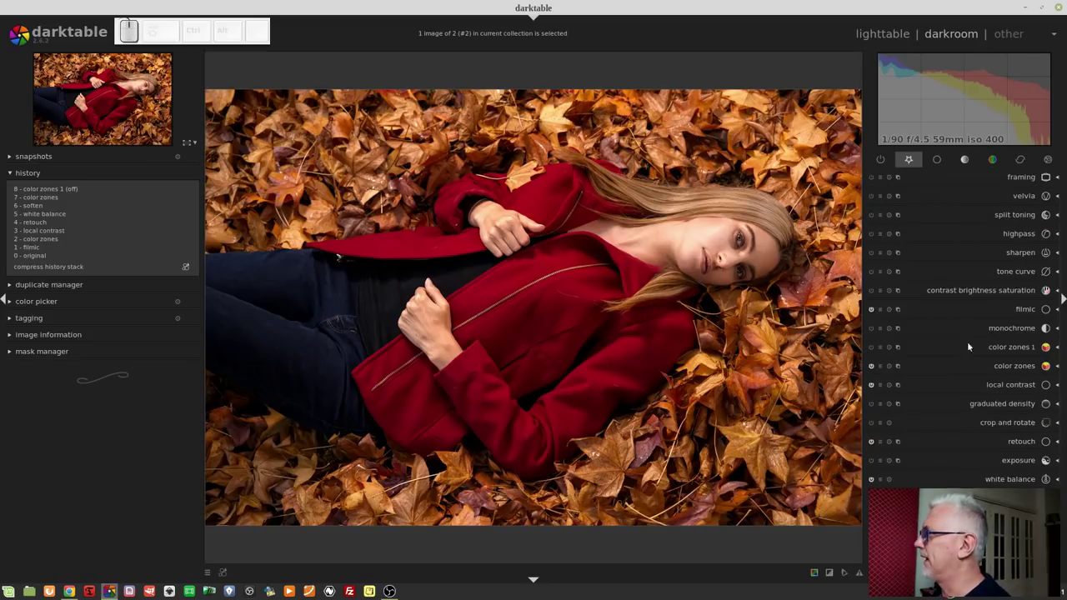
pyautogui.click(910, 345)
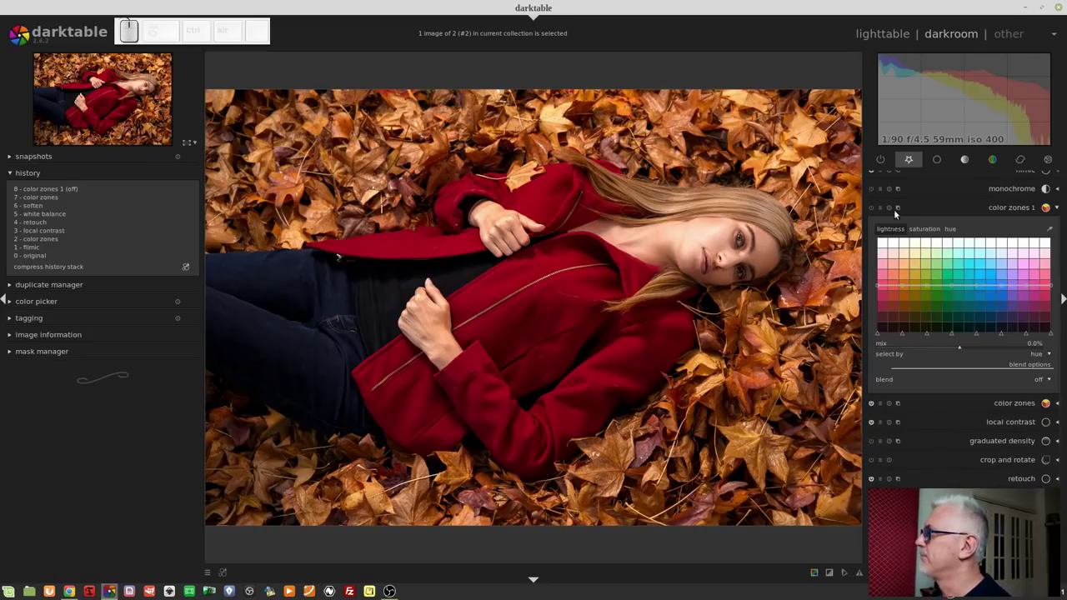
pyautogui.click(901, 205)
pyautogui.click(936, 269)
pyautogui.press('space')
pyautogui.press('Return')
pyautogui.click(936, 269)
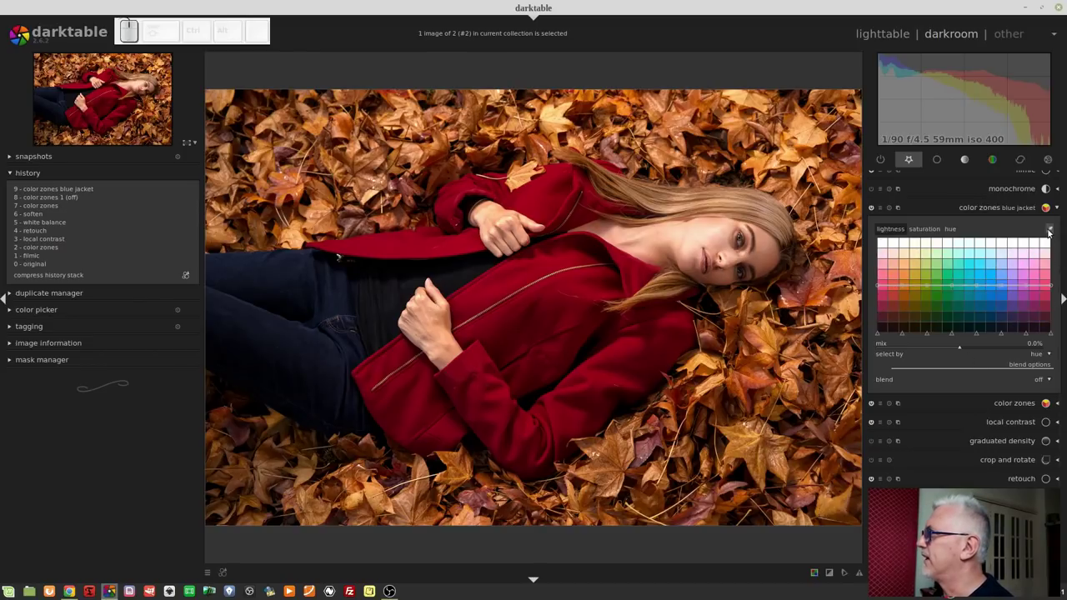
# Sample the red jacket's colour with the picker and show the hue curve
pyautogui.click(1050, 228)
pyautogui.click(512, 286)
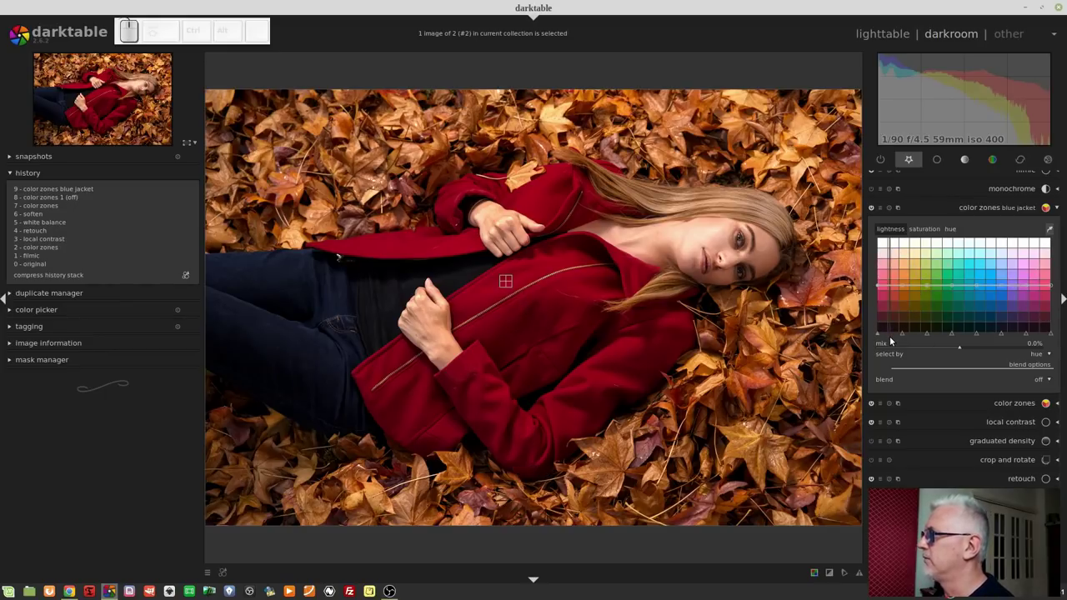
pyautogui.click(1051, 225)
pyautogui.click(952, 234)
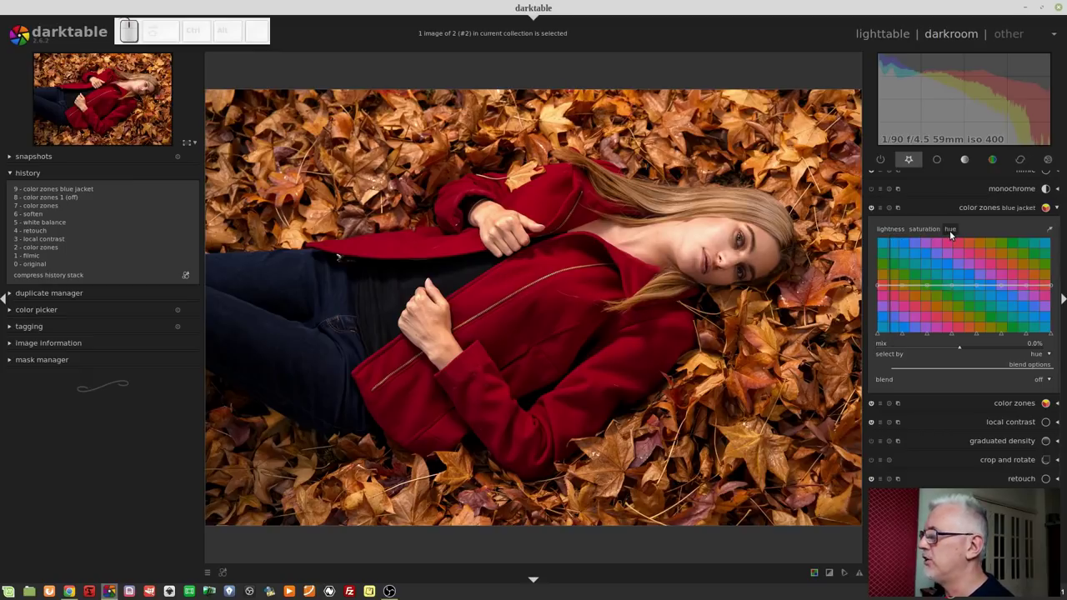
# Nudge the red region of the hue curve and compress the edit history
pyautogui.moveTo(905, 336); pyautogui.dragTo(892, 337)
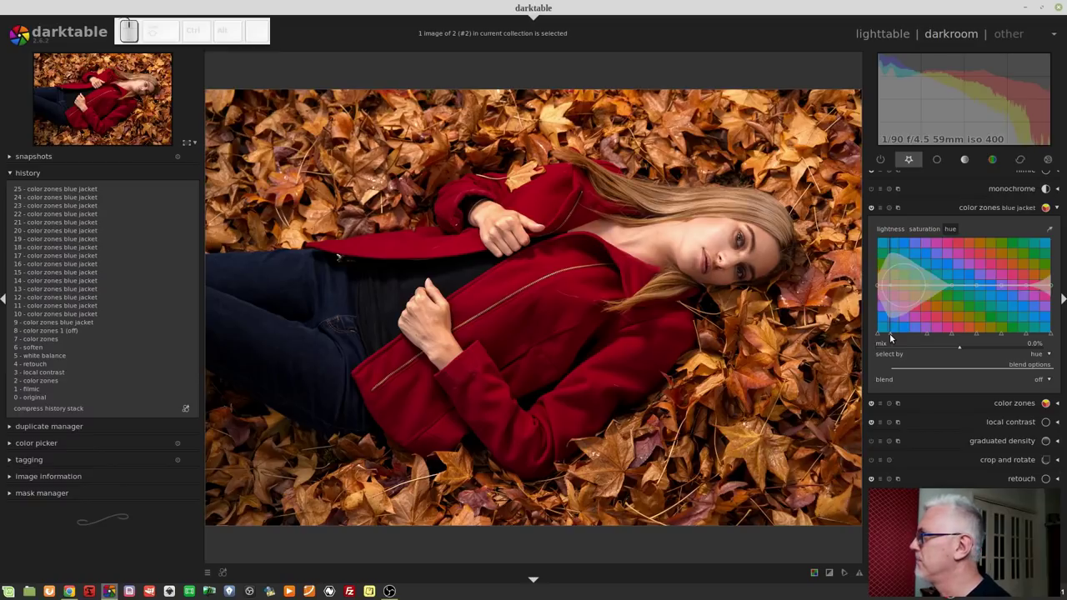
pyautogui.moveTo(927, 336); pyautogui.dragTo(902, 333)
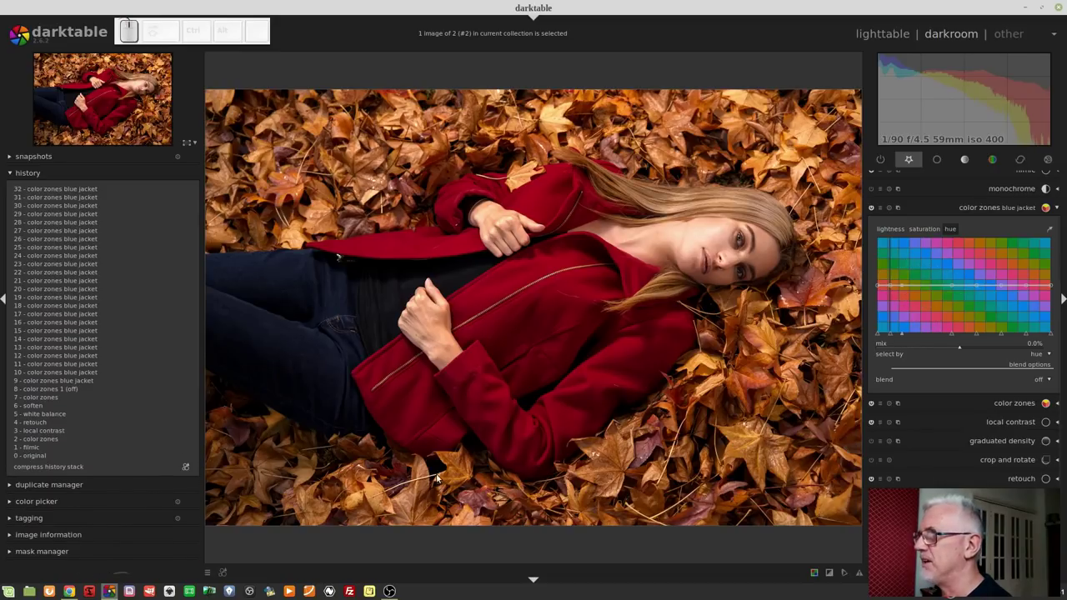
pyautogui.click(86, 470)
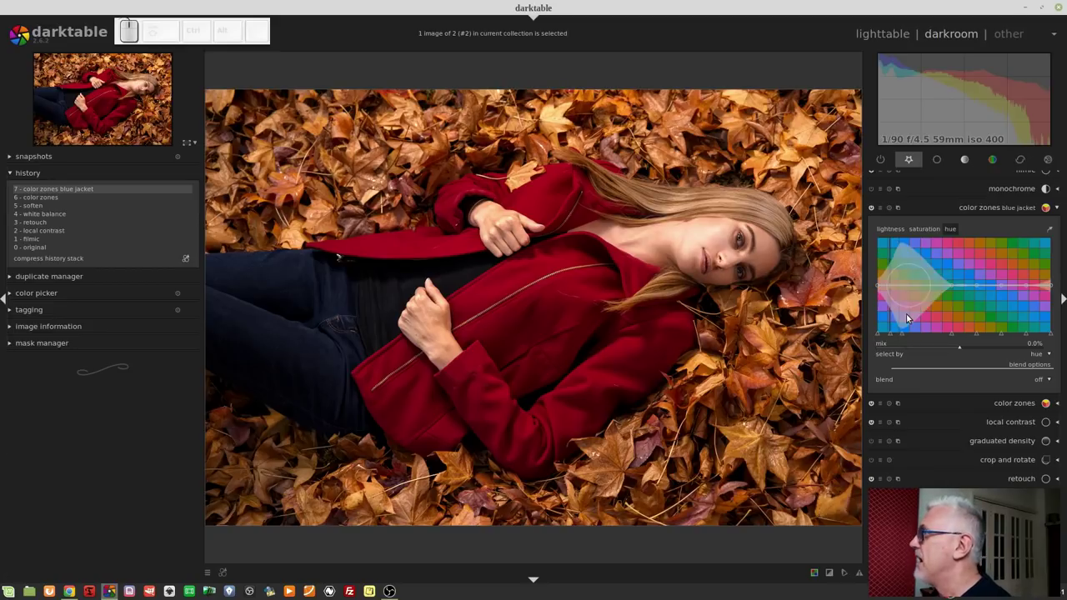
pyautogui.scroll(3)
pyautogui.scroll(3)
pyautogui.scroll(3)
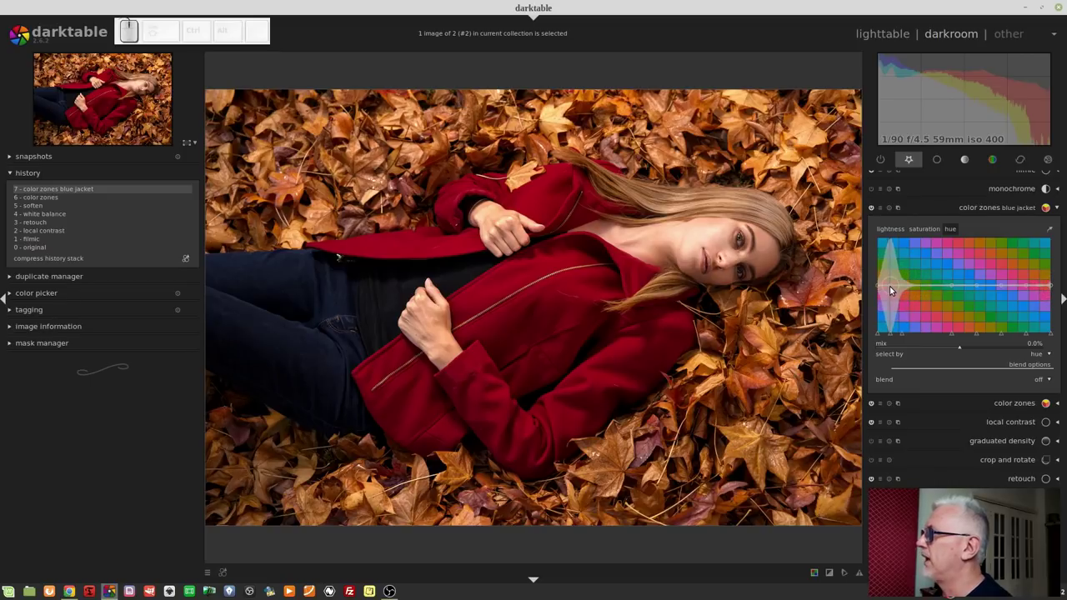
pyautogui.scroll(3)
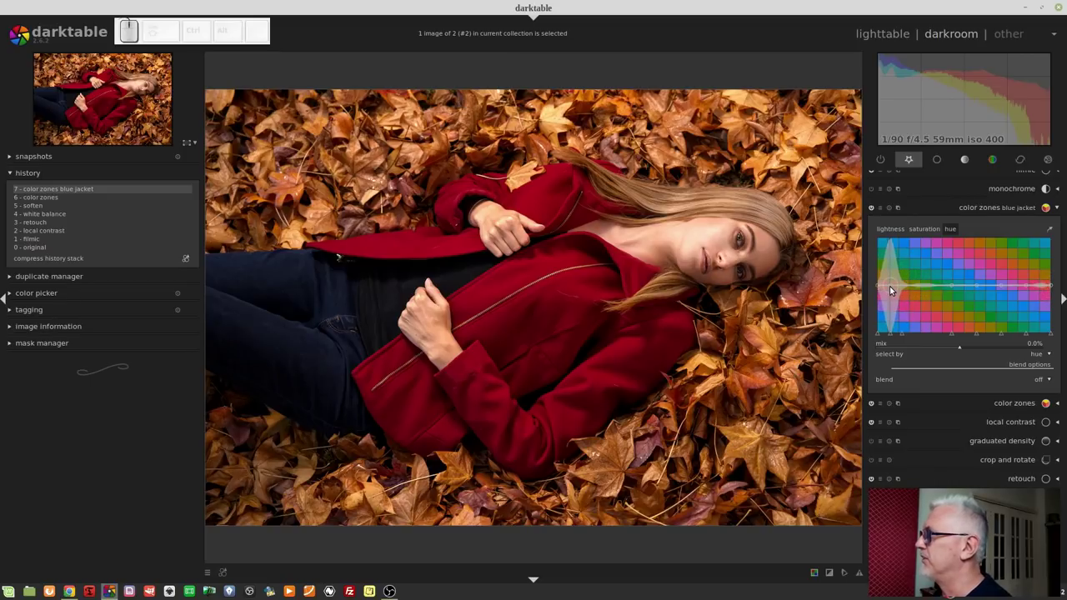
# Drag the red hue node down so the jacket turns blue
pyautogui.moveTo(896, 289); pyautogui.dragTo(895, 329)
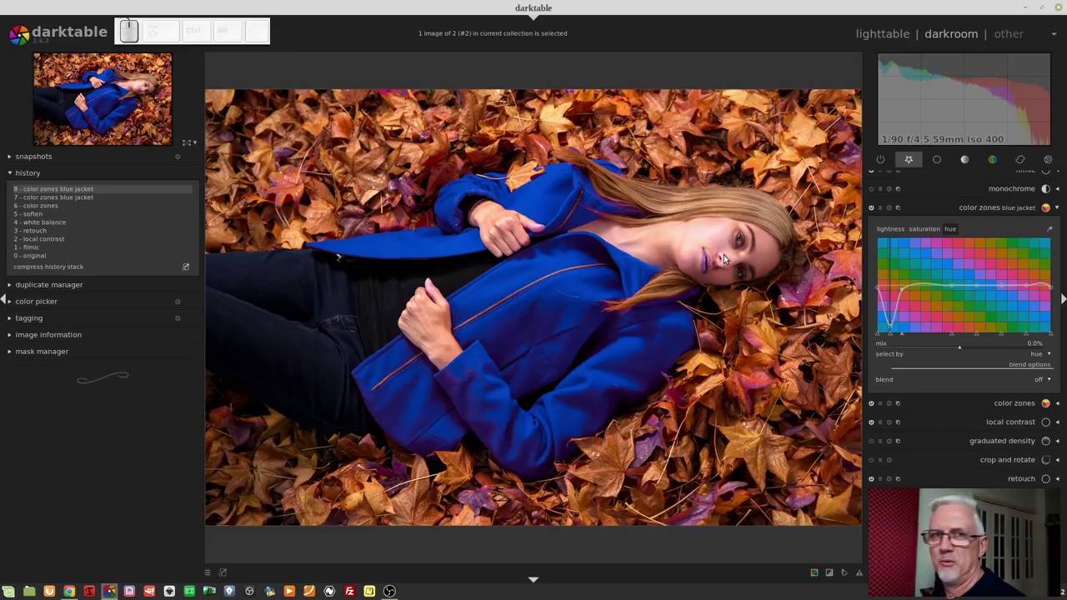
# Set blending to drawn & parametric mask and briefly check the mask display
pyautogui.click(1044, 382)
pyautogui.click(998, 424)
pyautogui.moveTo(1062, 286); pyautogui.dragTo(1048, 455)
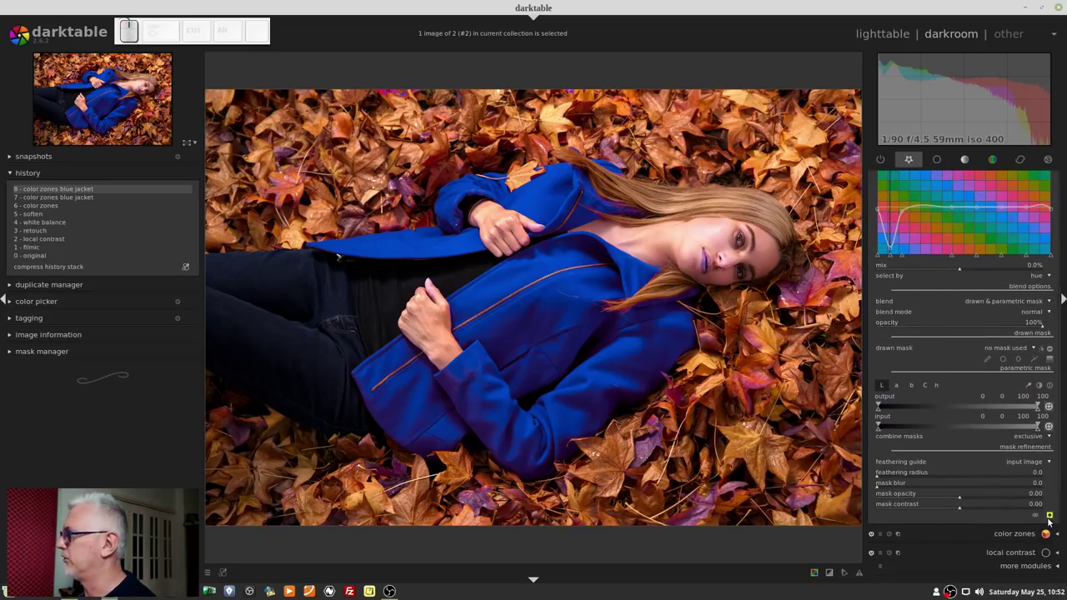
pyautogui.click(1051, 514)
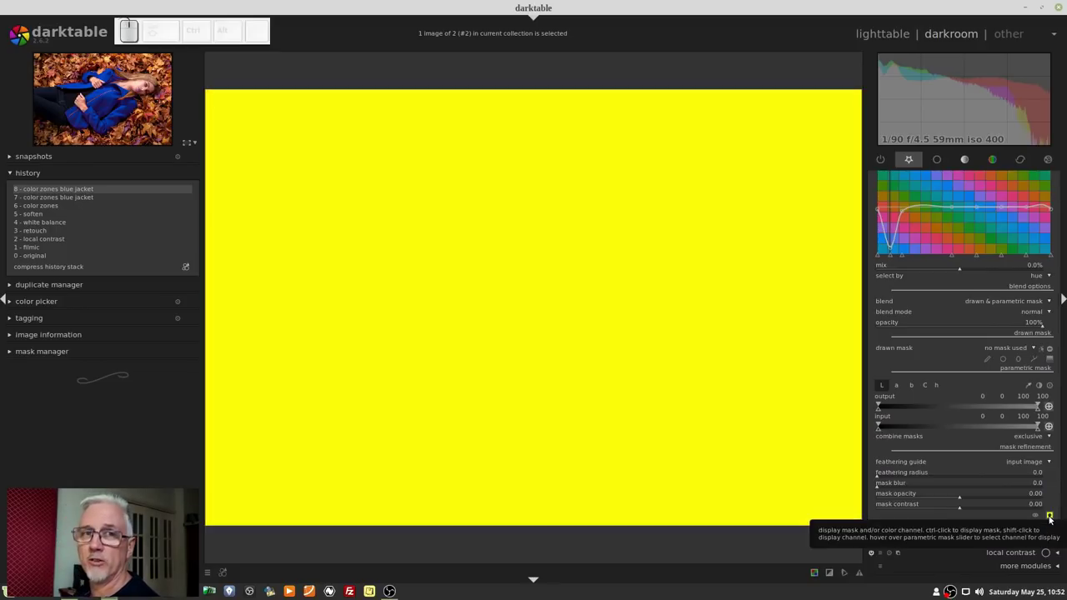
pyautogui.click(1054, 520)
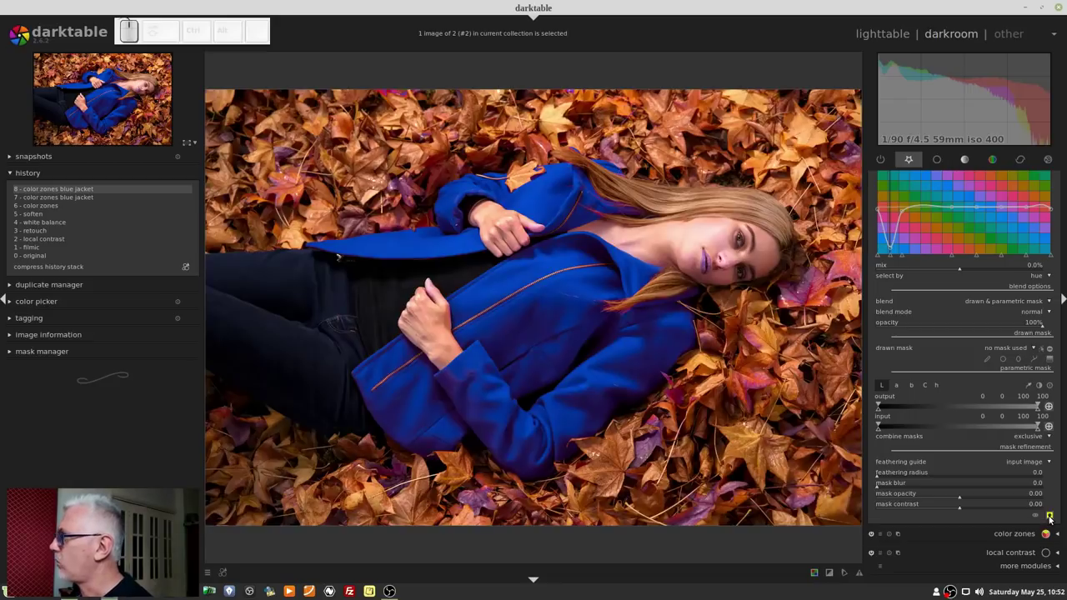
pyautogui.click(1037, 359)
# Draw a closed path around the jacket and upper body, then check and hide the overlay
pyautogui.click(646, 214)
pyautogui.click(557, 156)
pyautogui.click(487, 162)
pyautogui.click(415, 204)
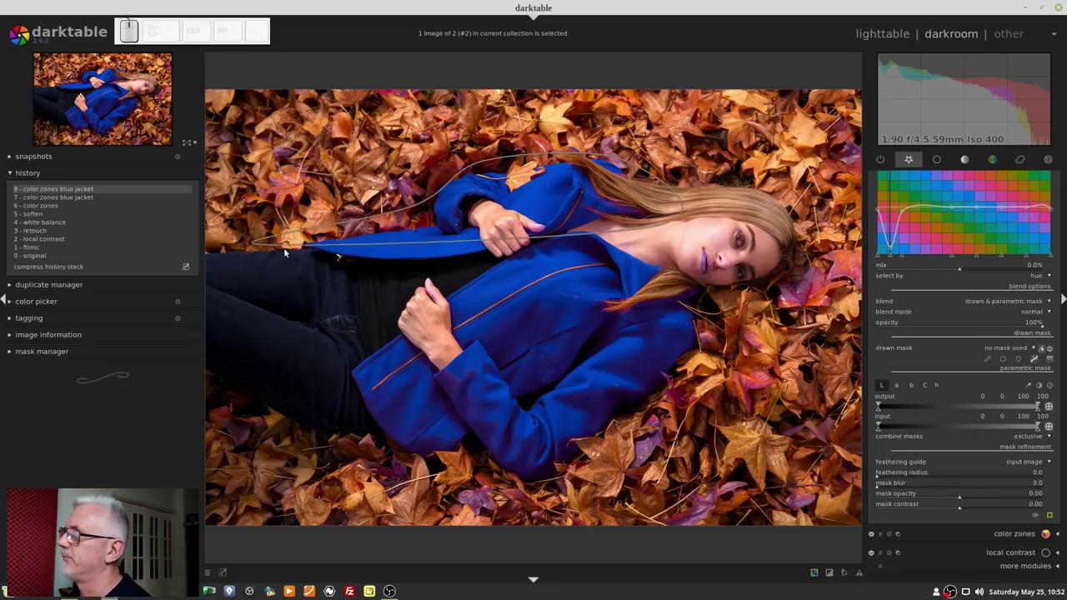
pyautogui.click(288, 251)
pyautogui.click(392, 458)
pyautogui.click(538, 484)
pyautogui.click(643, 436)
pyautogui.click(706, 346)
pyautogui.click(714, 279)
pyautogui.click(697, 278)
pyautogui.click(674, 249)
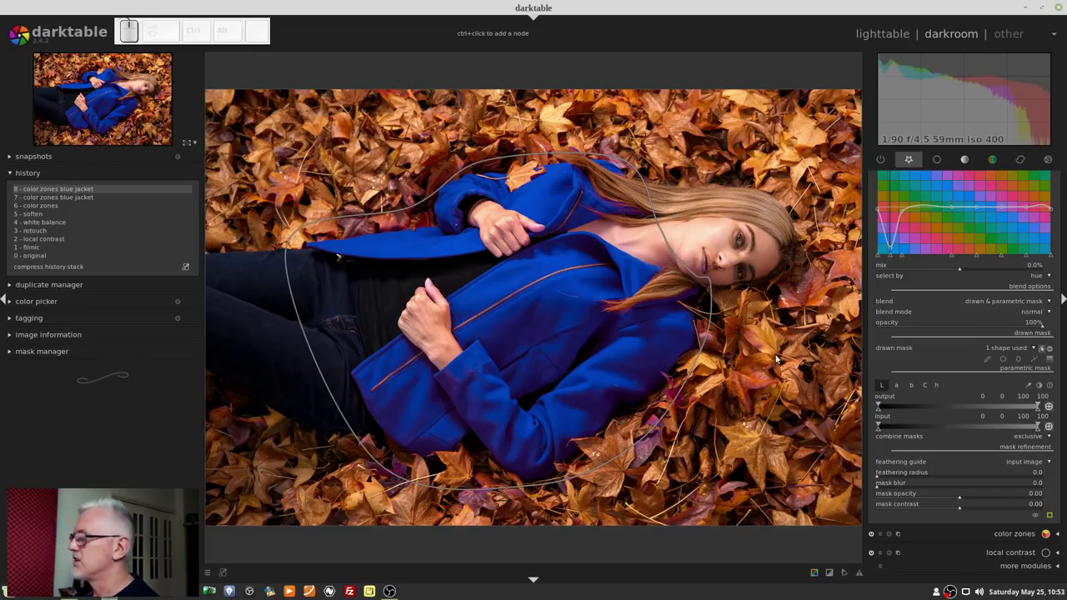
pyautogui.click(1053, 517)
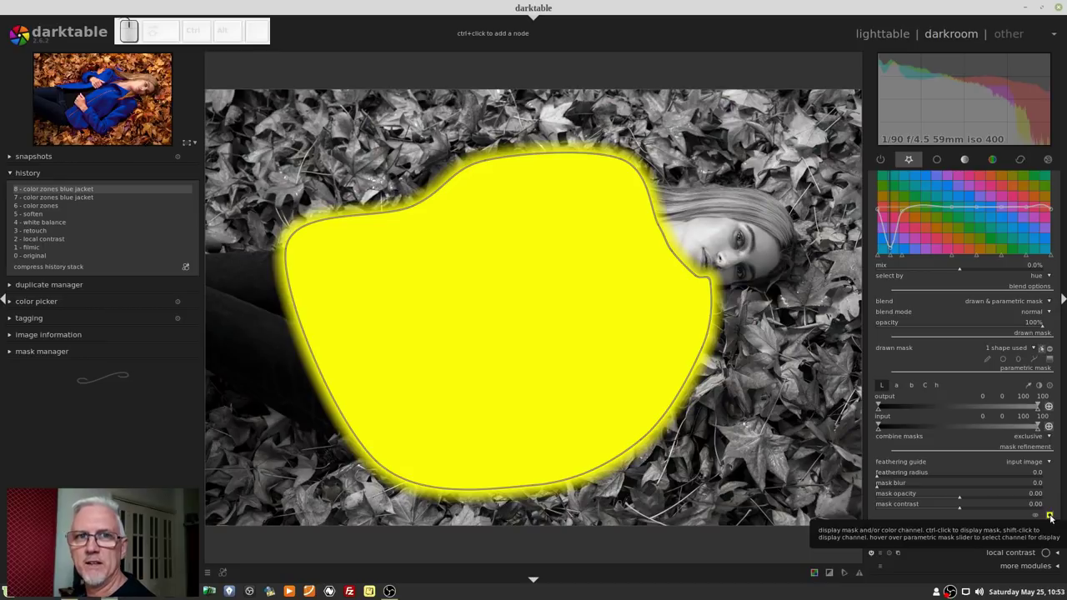
pyautogui.click(1052, 517)
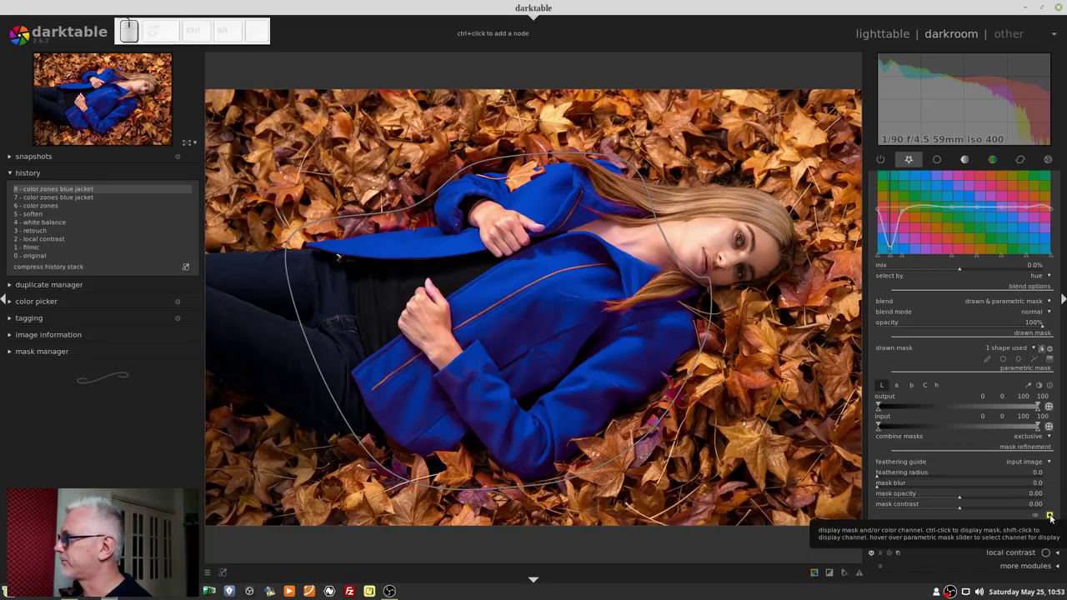
# Use the h channel with input hue markers narrowed to about 35–53, overlay visible
pyautogui.click(940, 385)
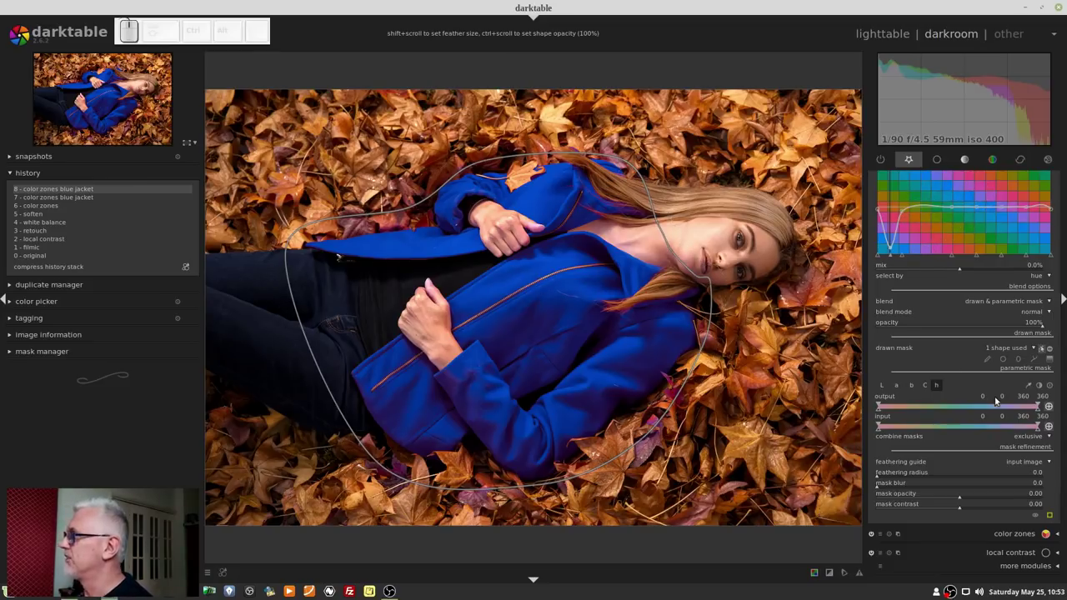
pyautogui.moveTo(1039, 426); pyautogui.dragTo(895, 429)
pyautogui.click(893, 427)
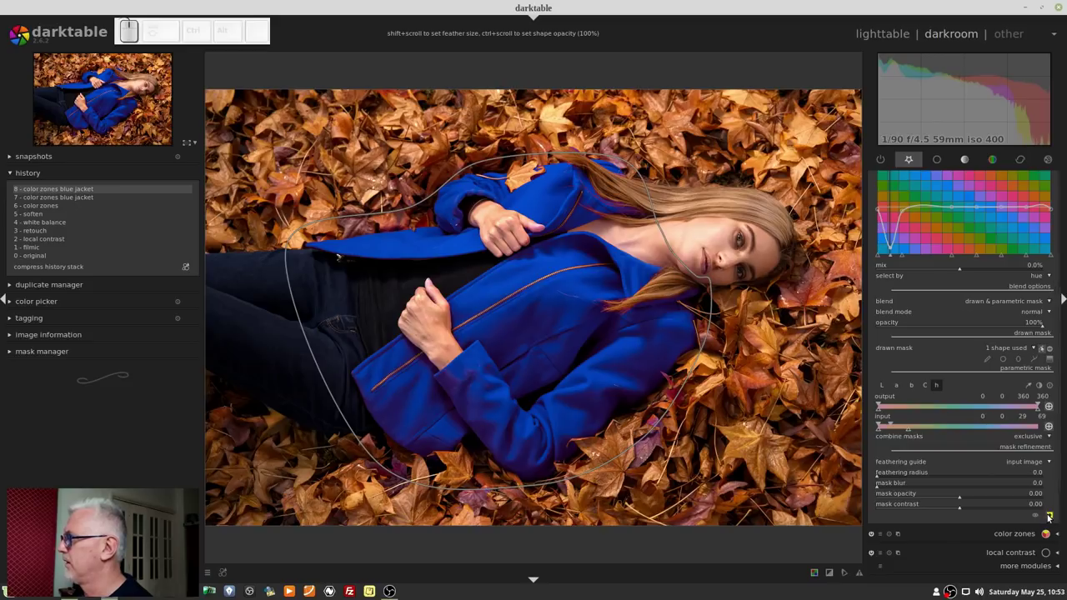
pyautogui.click(1050, 517)
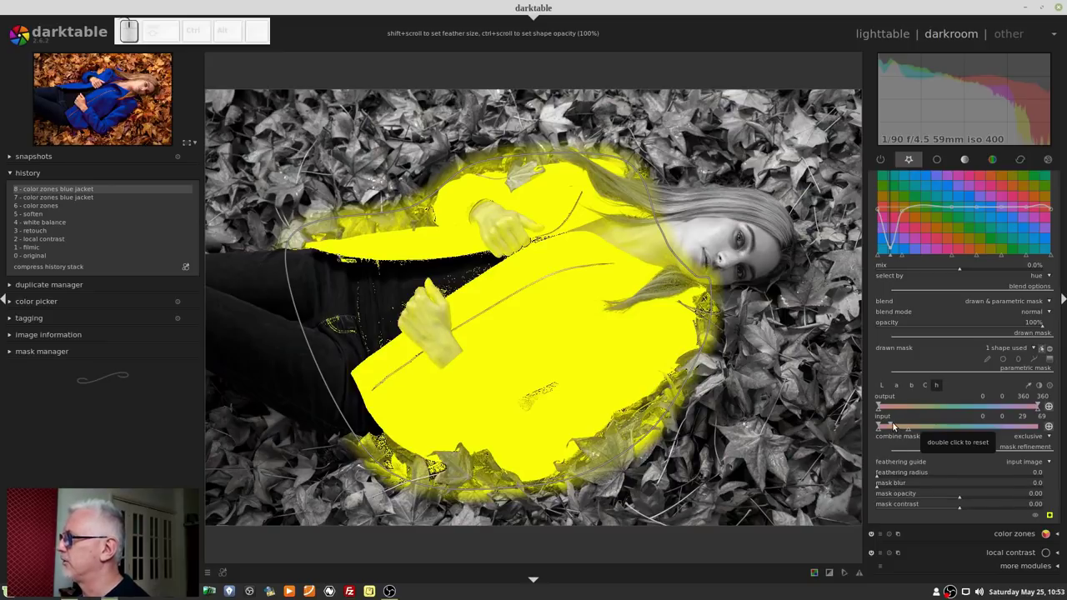
pyautogui.moveTo(896, 420); pyautogui.dragTo(893, 421)
pyautogui.click(894, 421)
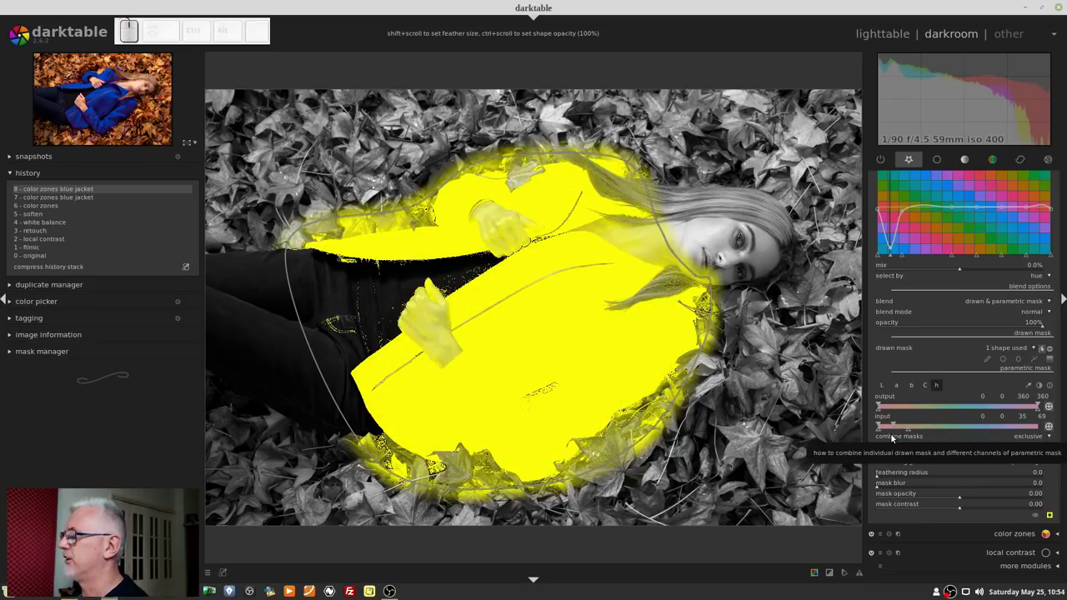
pyautogui.moveTo(910, 431); pyautogui.dragTo(907, 431)
# Adjust mask opacity and contrast, set feathering radius 9.1 and mask blur 5.1
pyautogui.moveTo(942, 495); pyautogui.dragTo(931, 499)
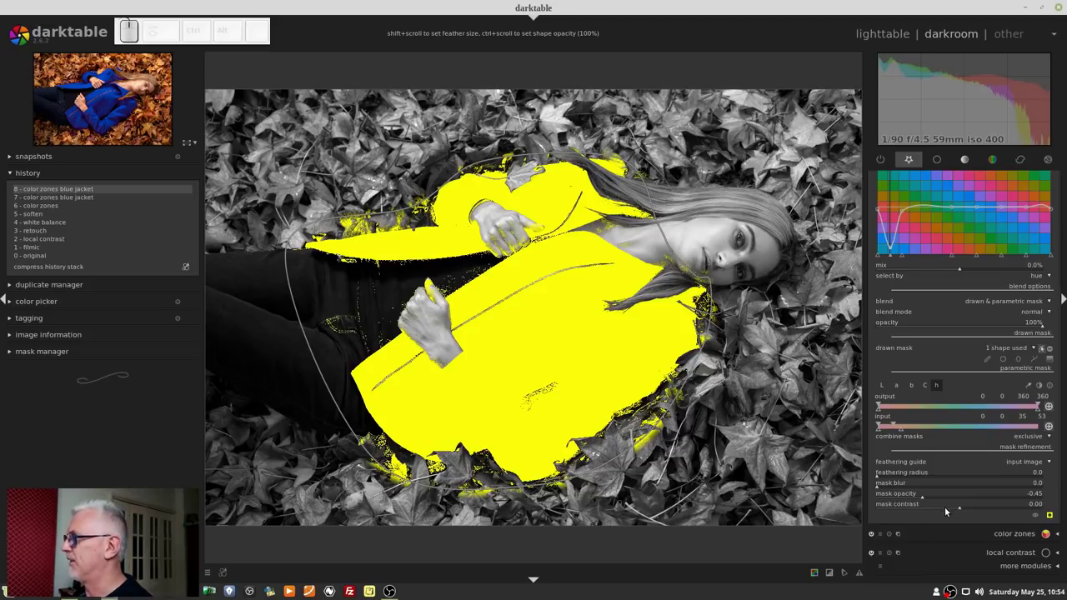
pyautogui.moveTo(940, 510); pyautogui.dragTo(935, 511)
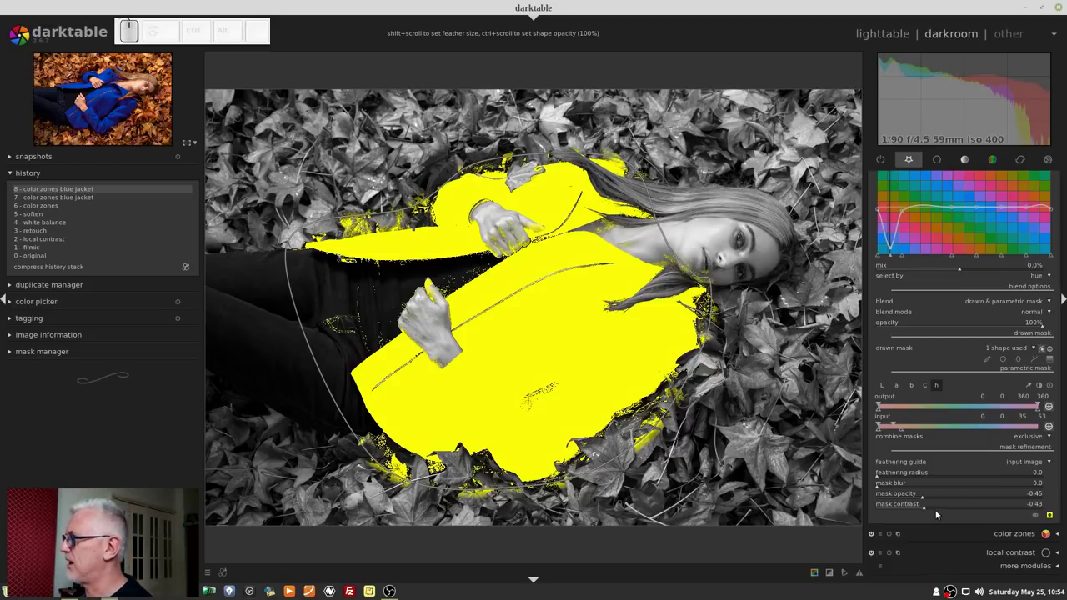
pyautogui.moveTo(963, 504); pyautogui.dragTo(984, 509)
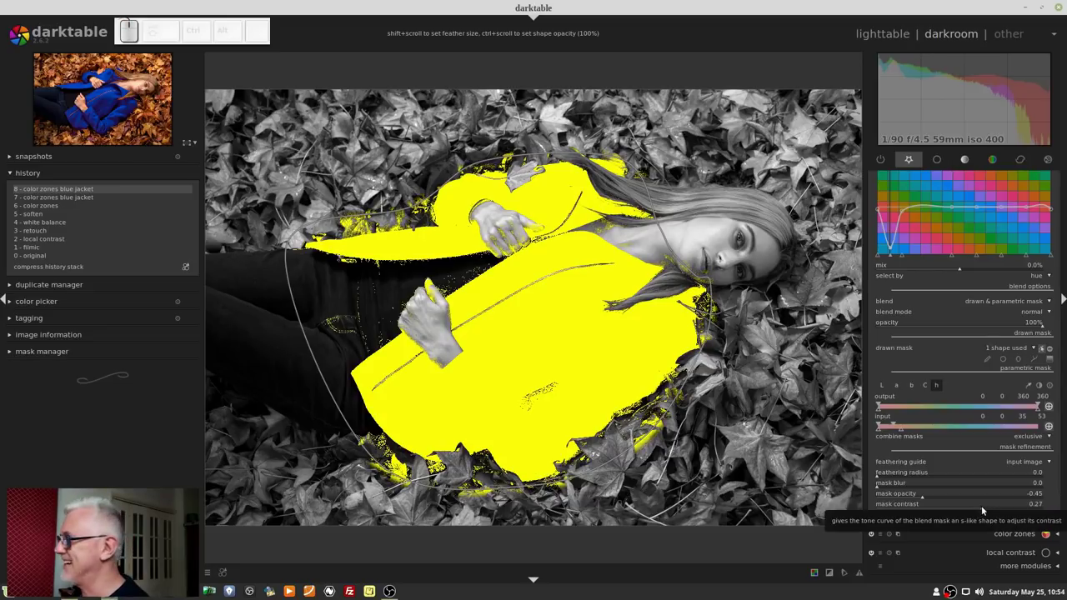
pyautogui.click(882, 489)
pyautogui.moveTo(884, 475); pyautogui.dragTo(886, 481)
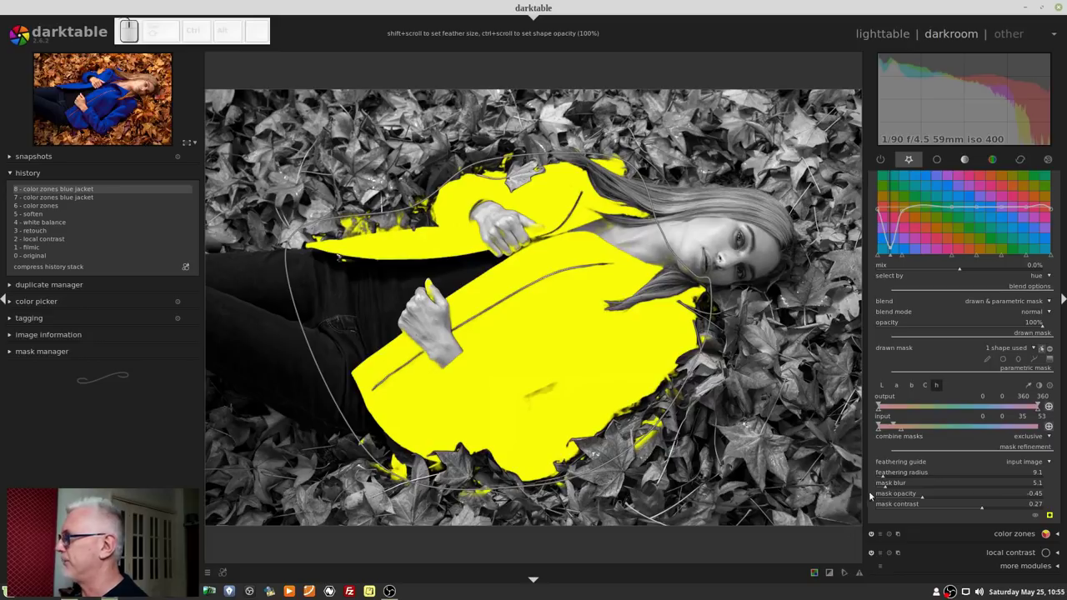
# Hide the overlay and show the drawn path's nodes for editing
pyautogui.click(1050, 516)
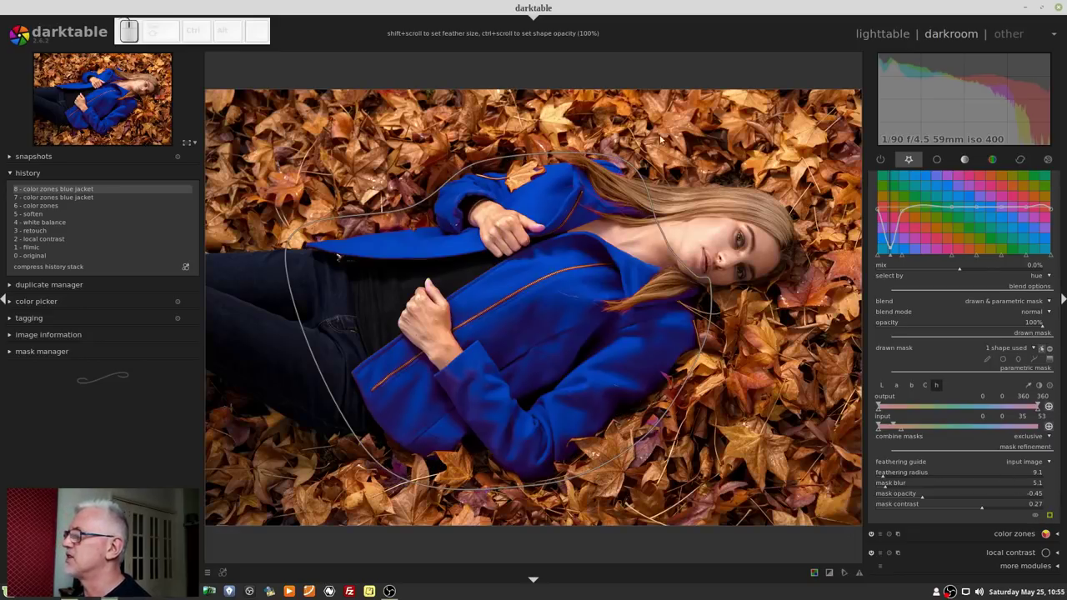
pyautogui.scroll(3)
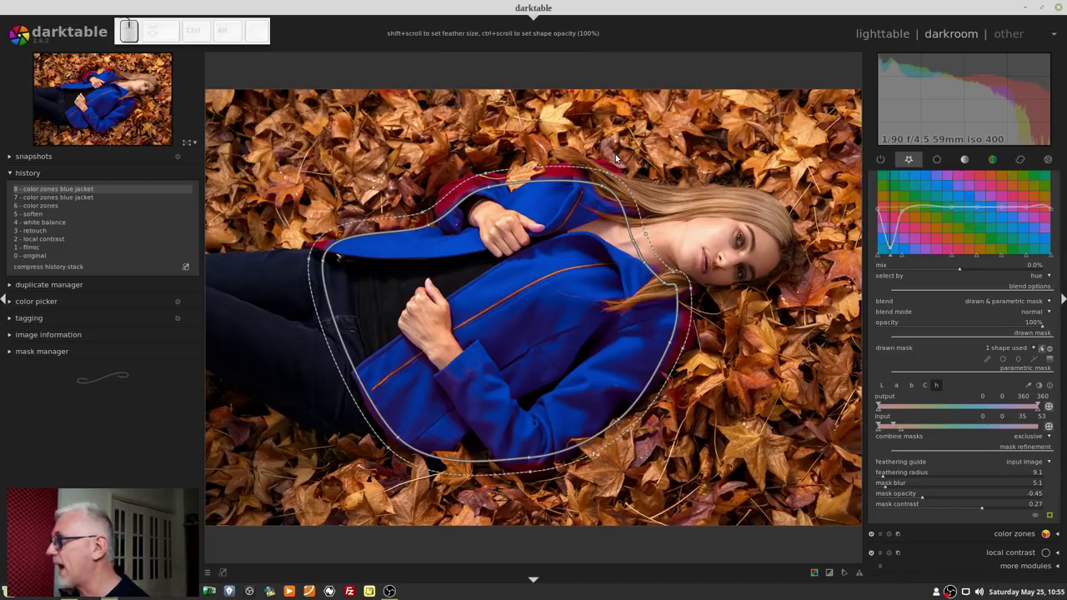
pyautogui.scroll(-3)
pyautogui.scroll(-3)
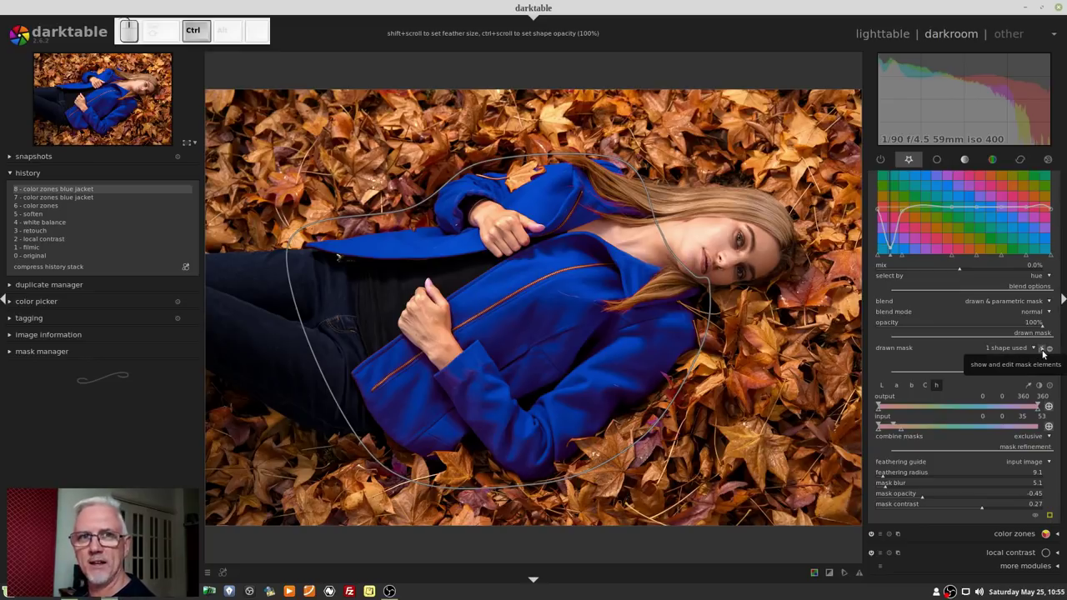
pyautogui.click(1045, 348)
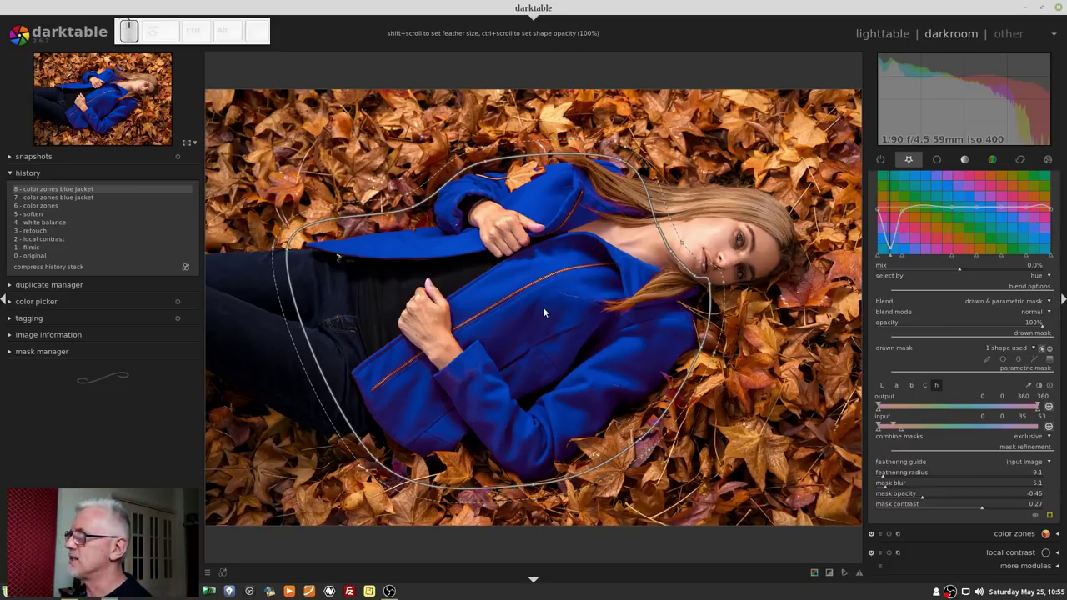
# Drag the path nodes so the outline follows the jacket near the hair and neck
pyautogui.scroll(3)
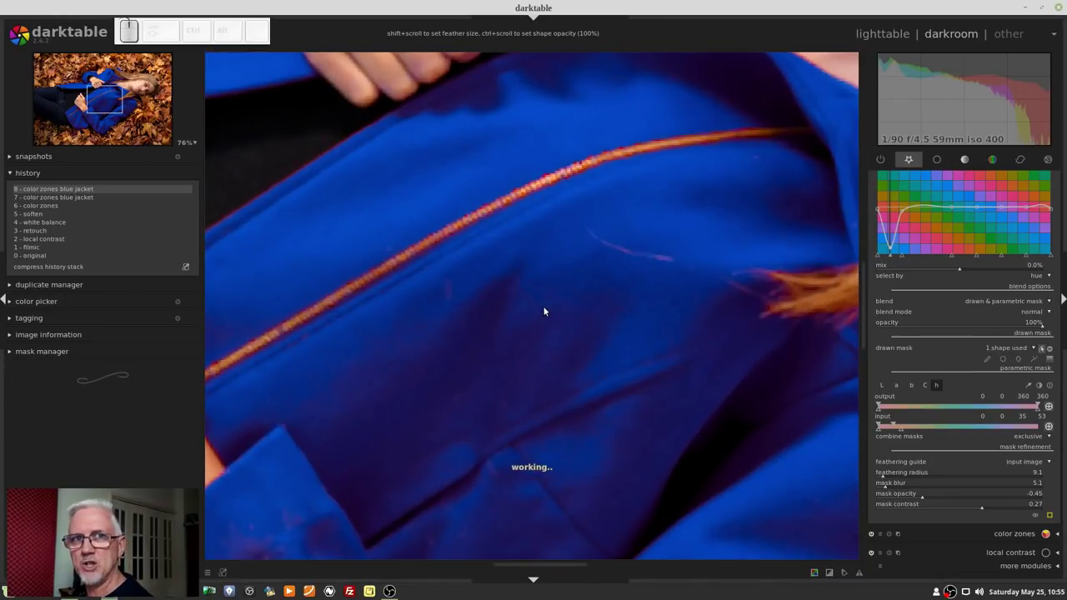
pyautogui.scroll(-3)
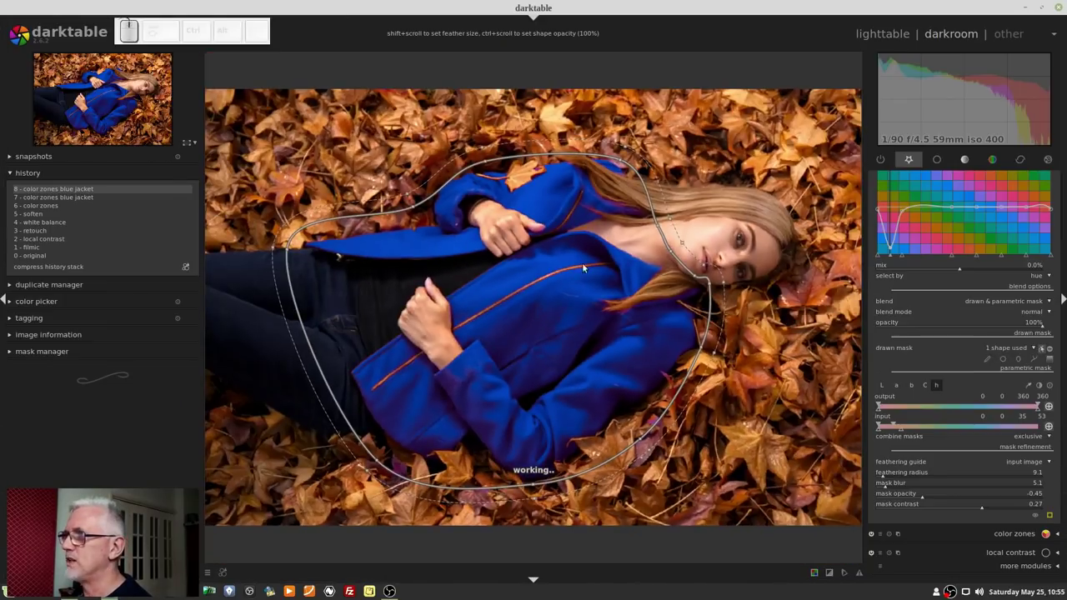
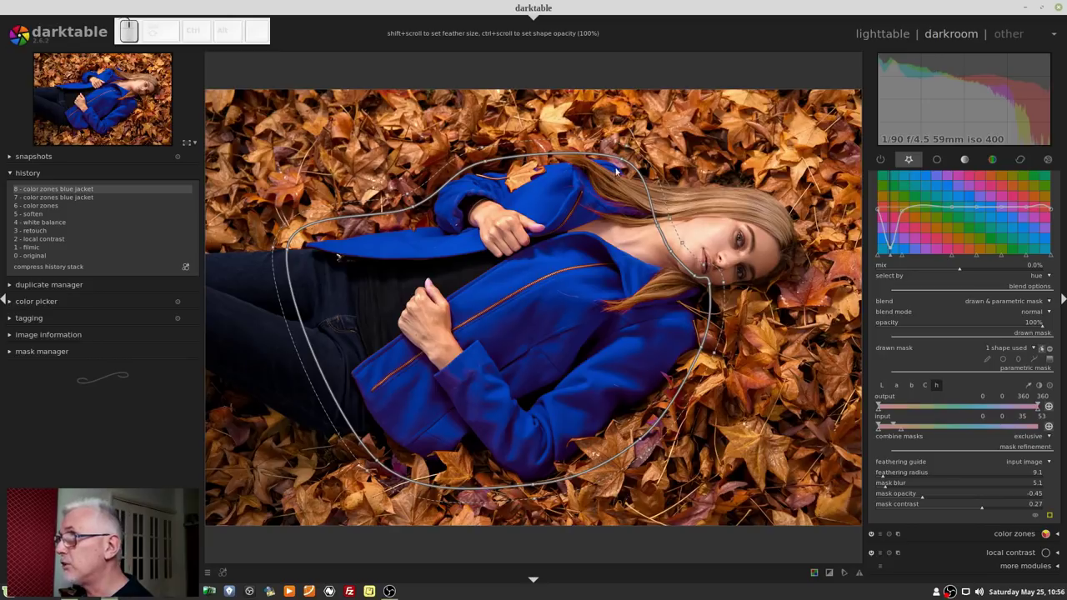
pyautogui.moveTo(623, 162); pyautogui.dragTo(621, 155)
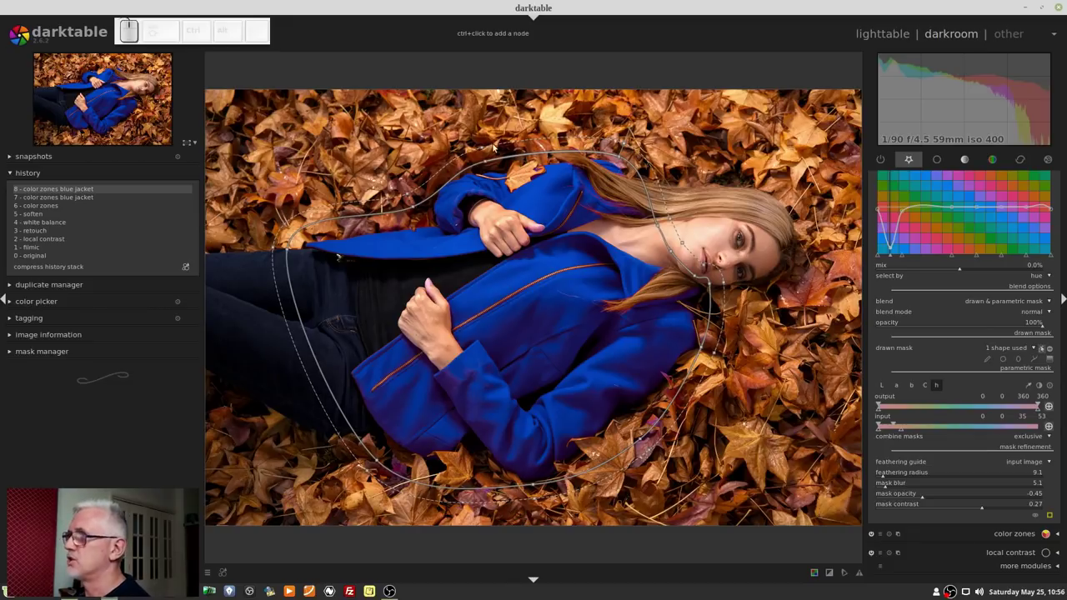
pyautogui.moveTo(481, 146); pyautogui.dragTo(490, 187)
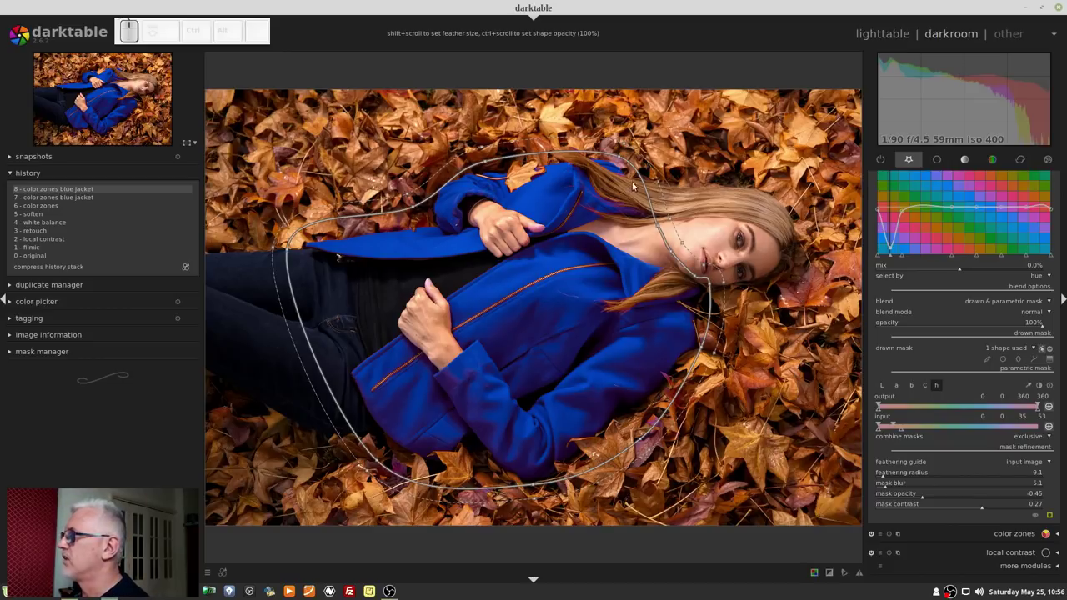
pyautogui.scroll(3)
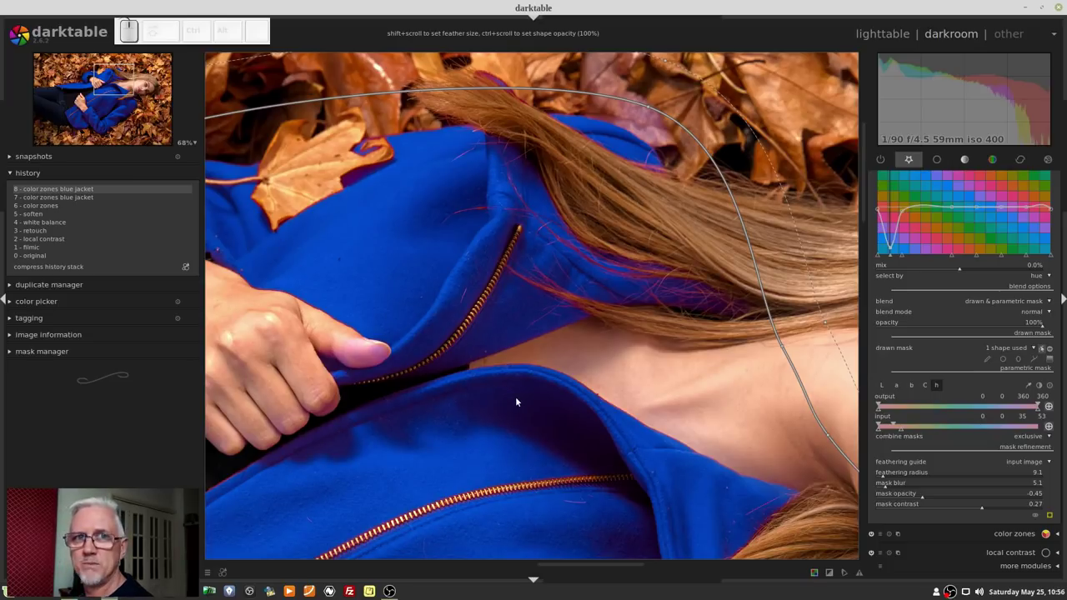
# Sample the jacket colour and widen the hue range to roughly 39–63, then show the mask overlay
pyautogui.scroll(-3)
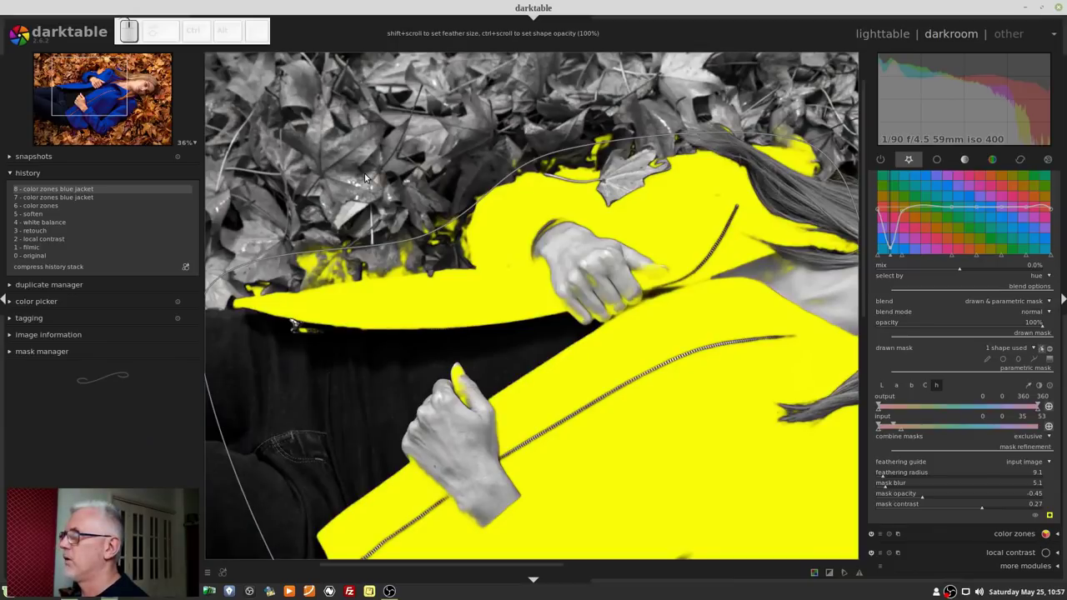
pyautogui.scroll(-3)
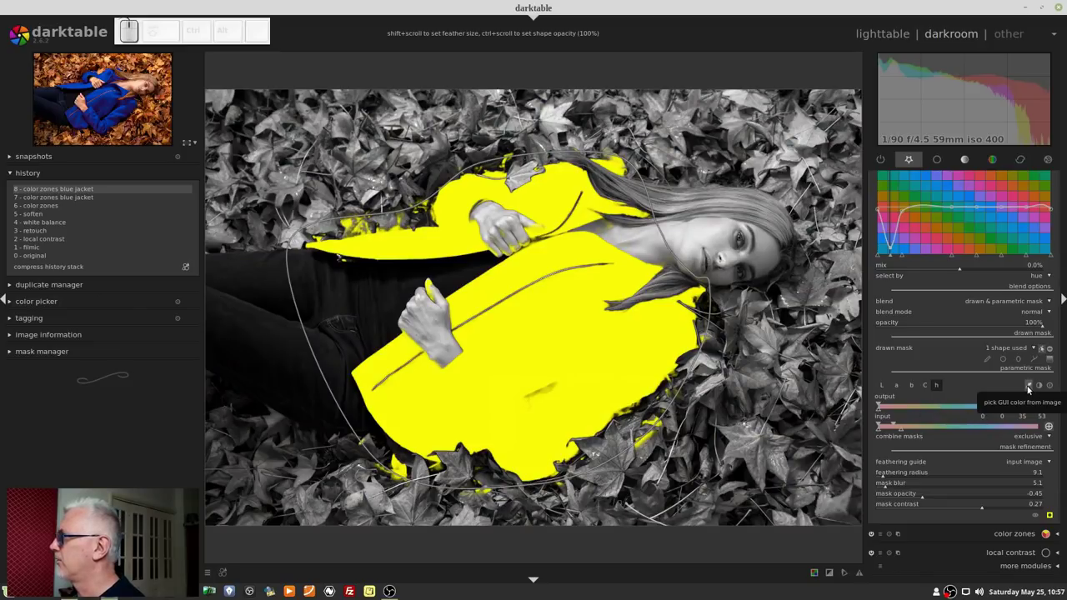
pyautogui.click(1030, 384)
pyautogui.click(355, 225)
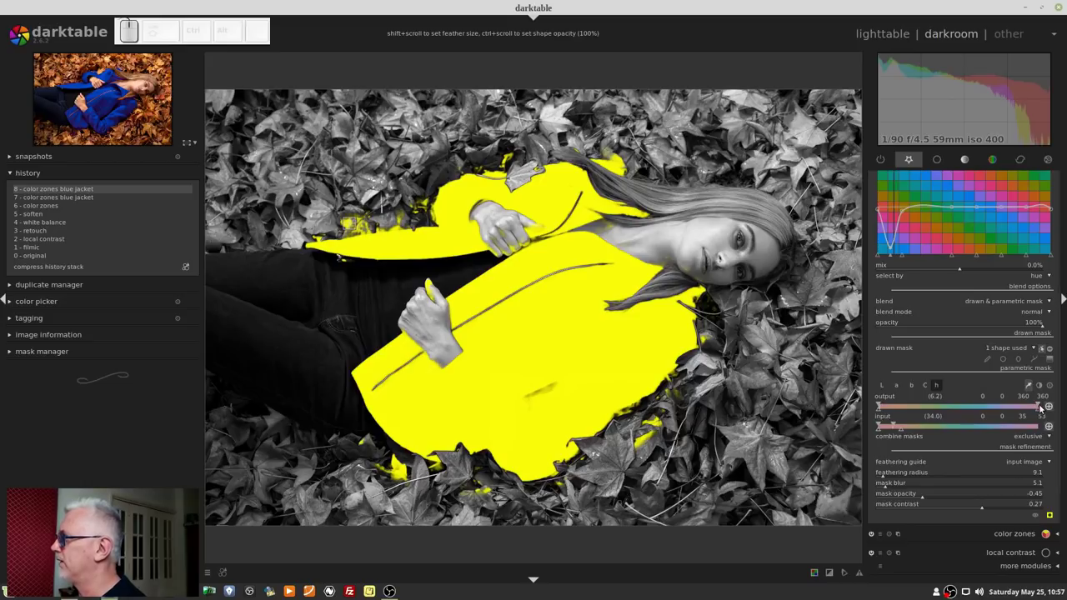
pyautogui.moveTo(1040, 406); pyautogui.dragTo(895, 403)
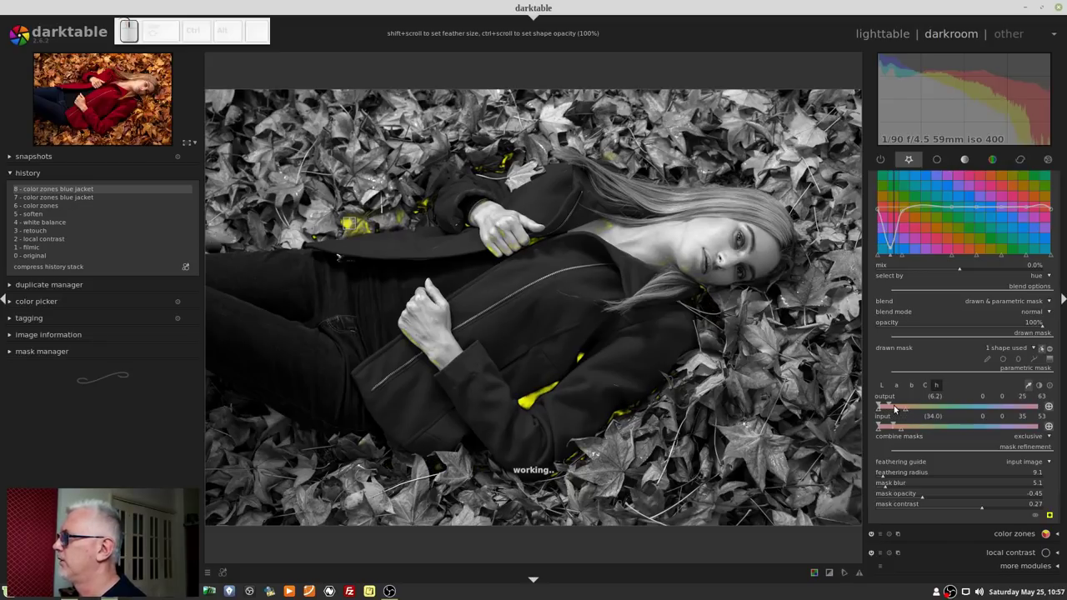
pyautogui.moveTo(894, 405); pyautogui.dragTo(896, 405)
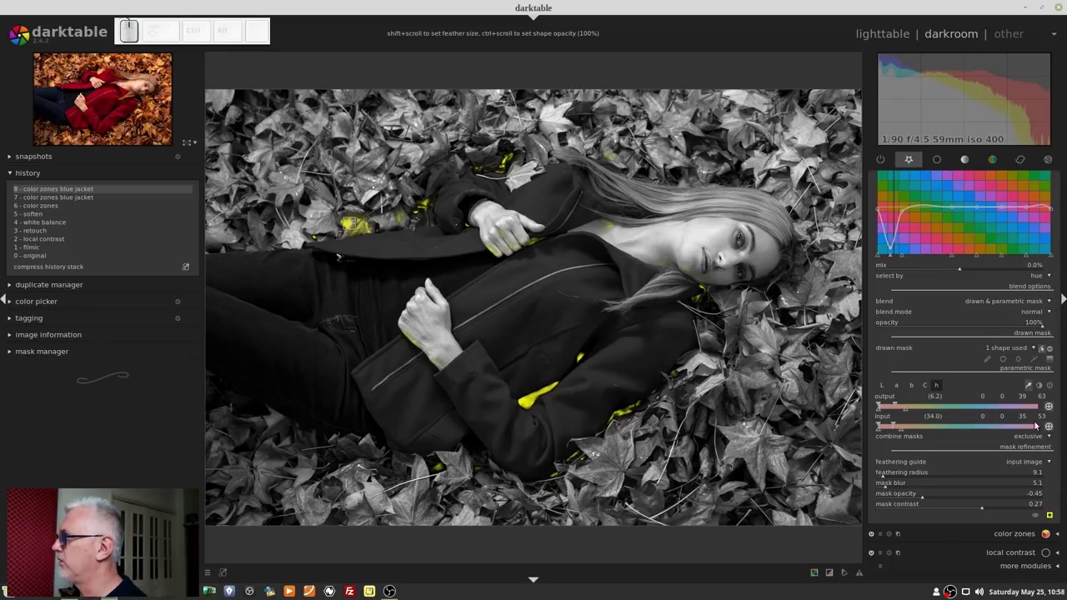
# Hide the mask overlay, view history step 5 with the red jacket, then return to step 8
pyautogui.click(1053, 406)
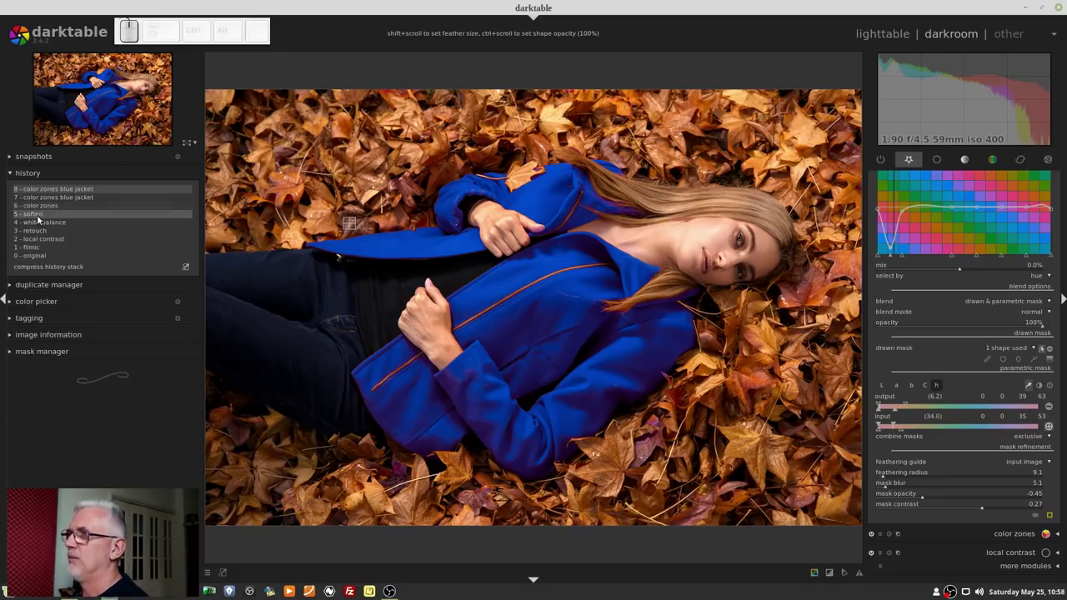
pyautogui.click(38, 214)
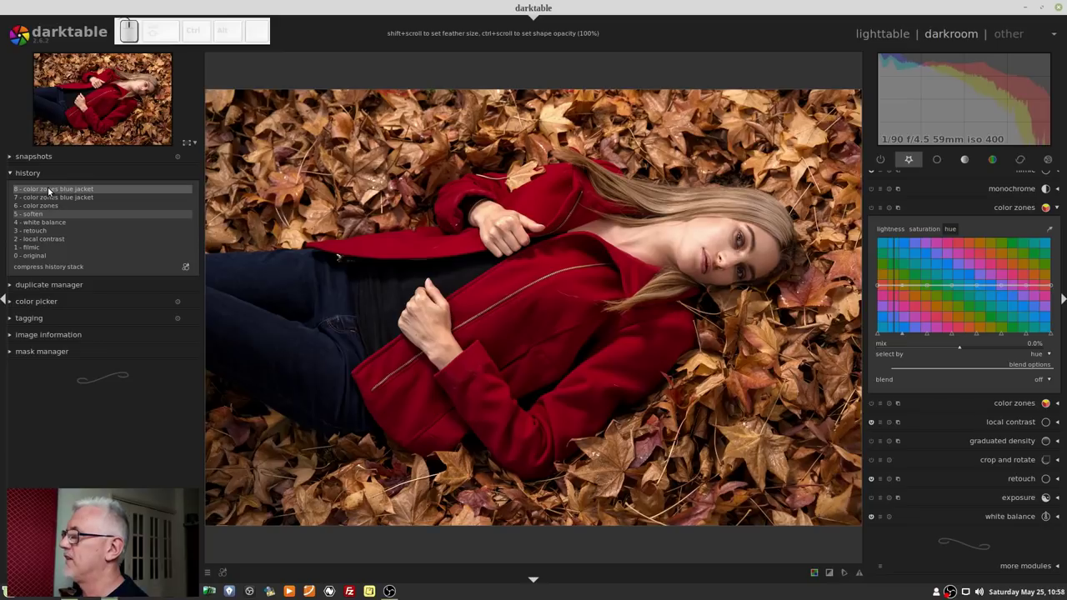
pyautogui.click(51, 186)
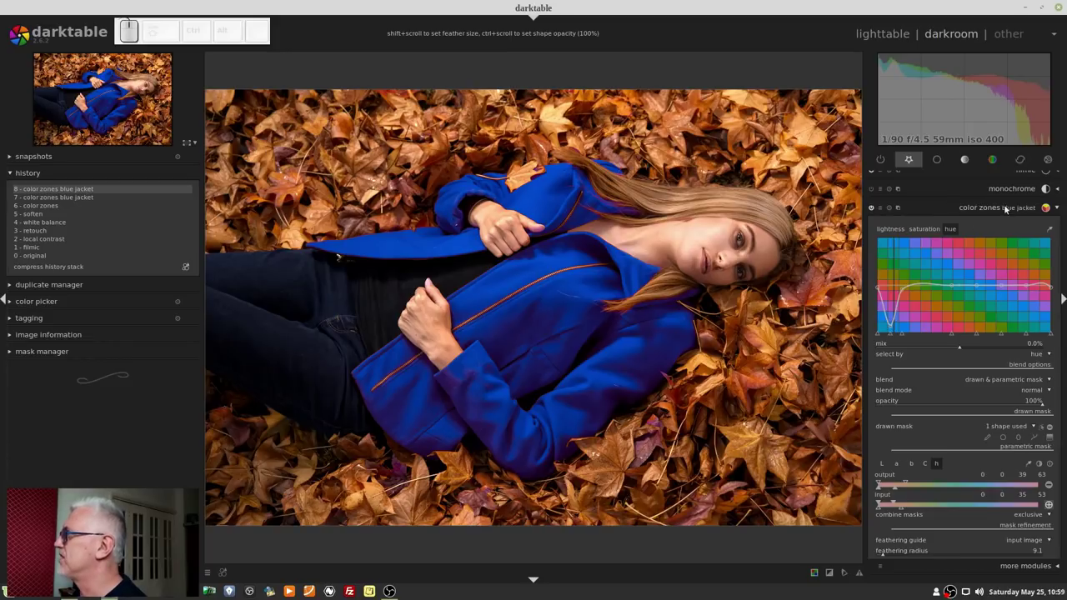
# Collapse the blue jacket module and create a new color zones instance renamed 'yellow leaves'
pyautogui.click(1002, 208)
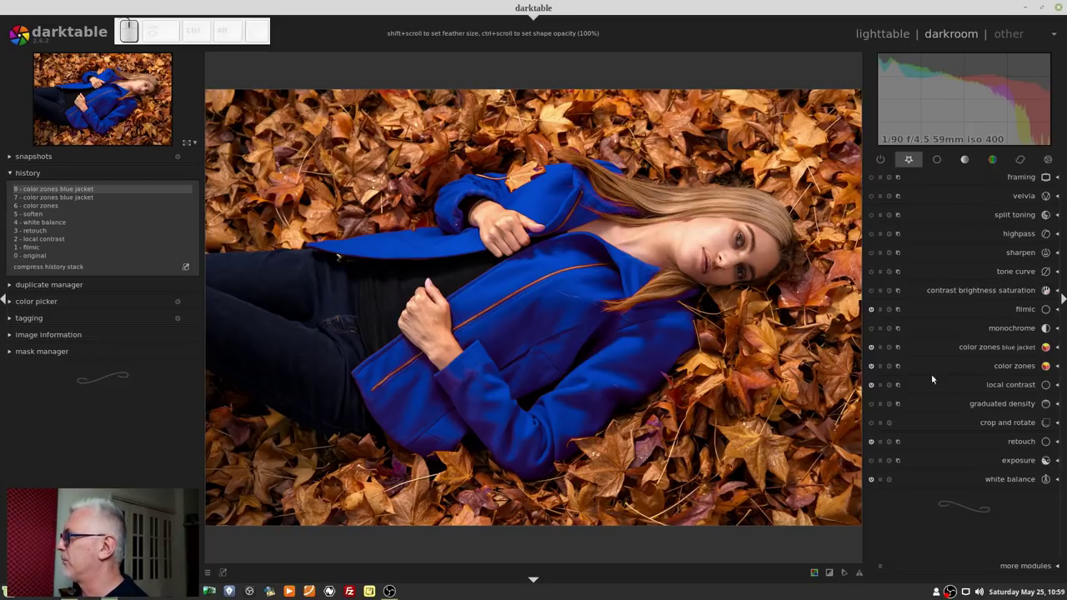
pyautogui.click(901, 370)
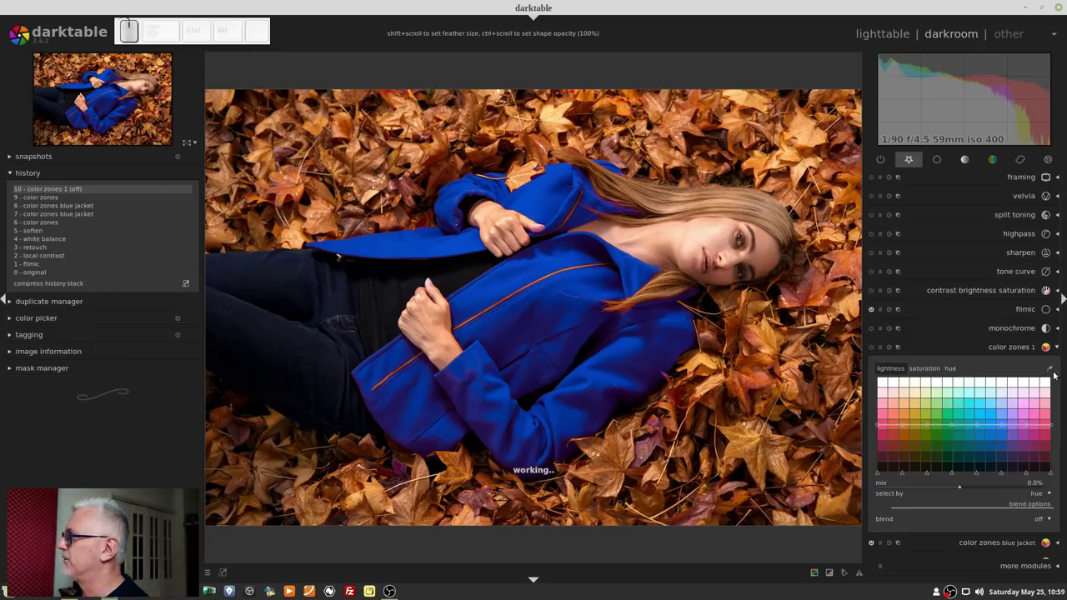
pyautogui.click(903, 348)
pyautogui.click(943, 416)
pyautogui.press('space')
pyautogui.press('Return')
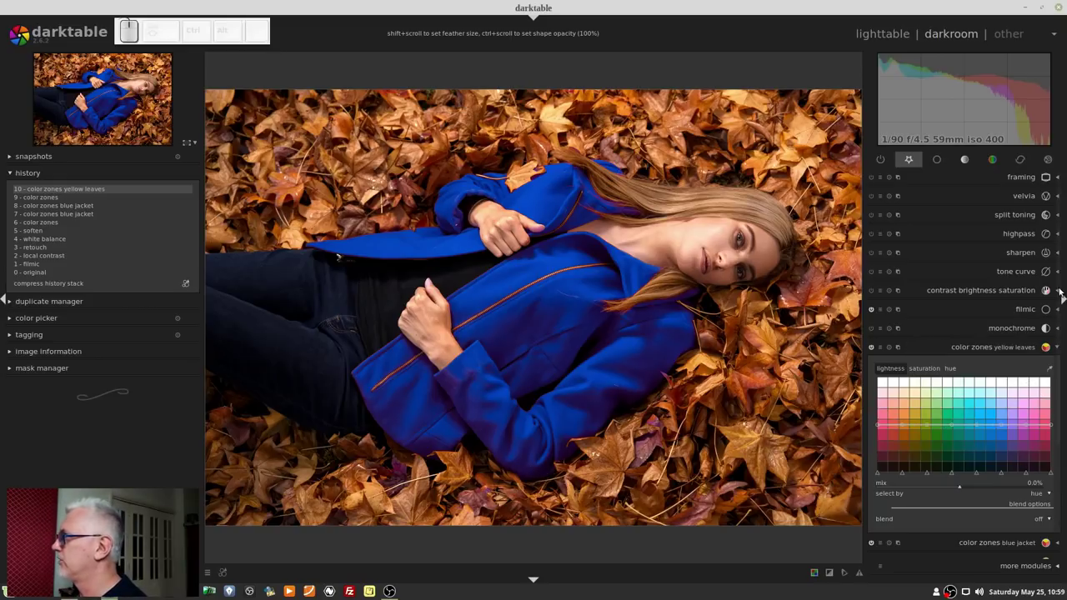
pyautogui.scroll(-3)
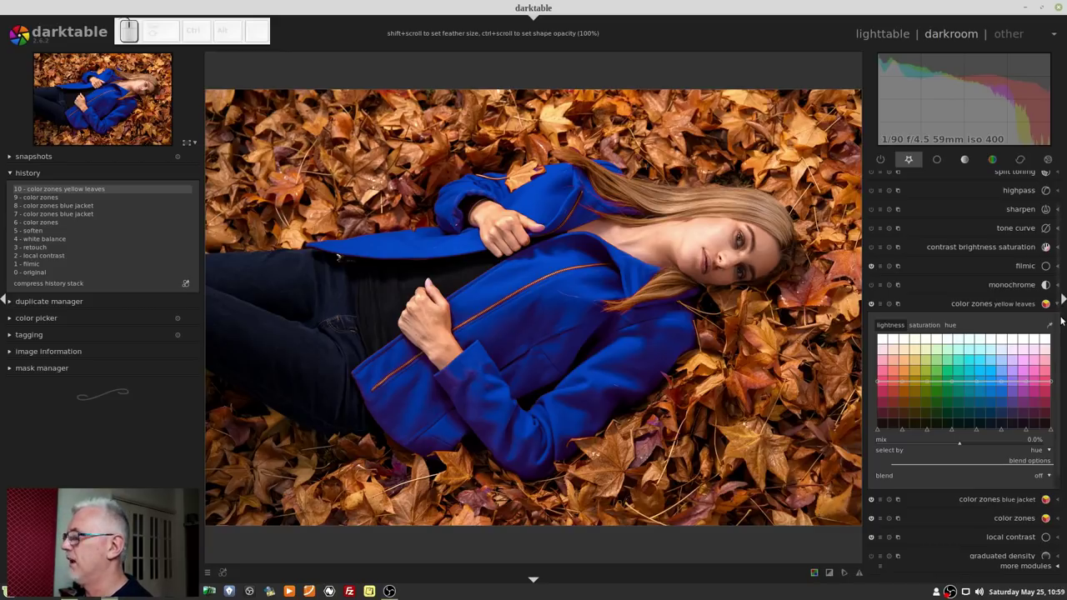
# Sample the leaf colour and drag the hue curve to shift the orange leaves toward yellow
pyautogui.click(950, 325)
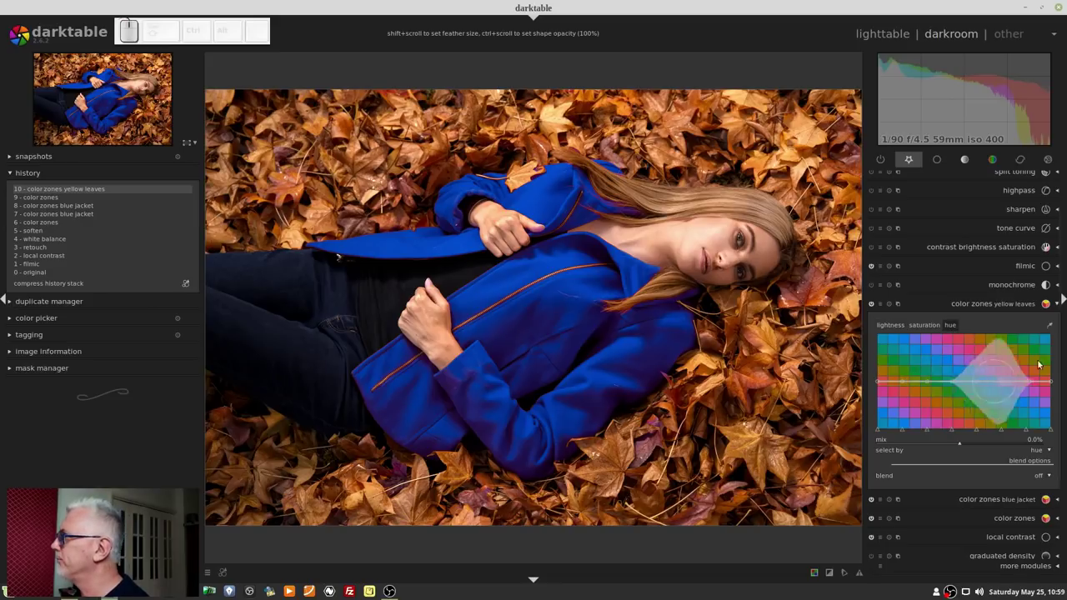
pyautogui.click(1054, 329)
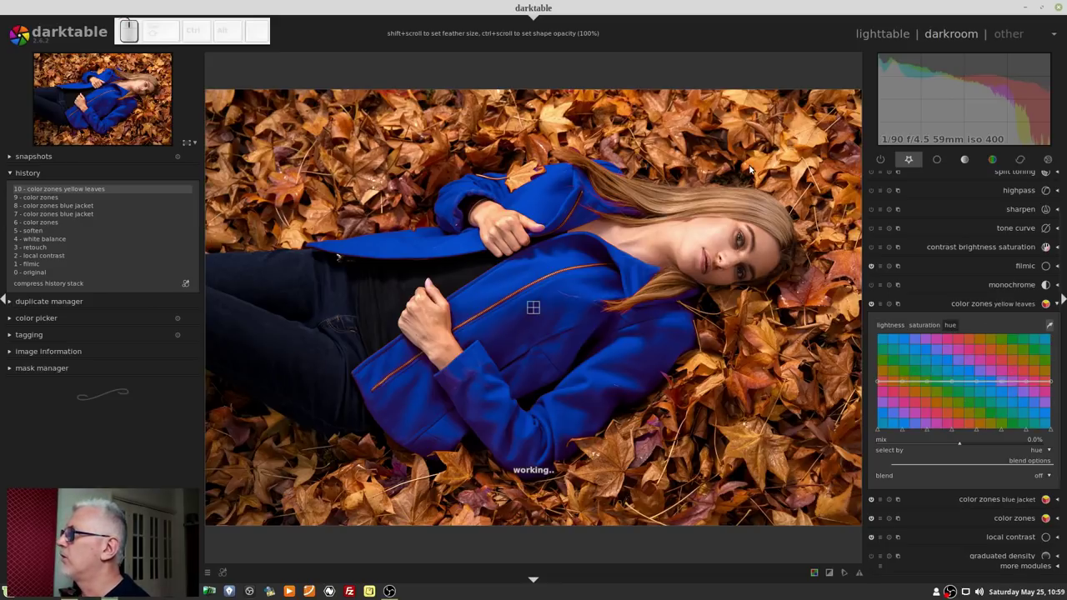
pyautogui.click(752, 168)
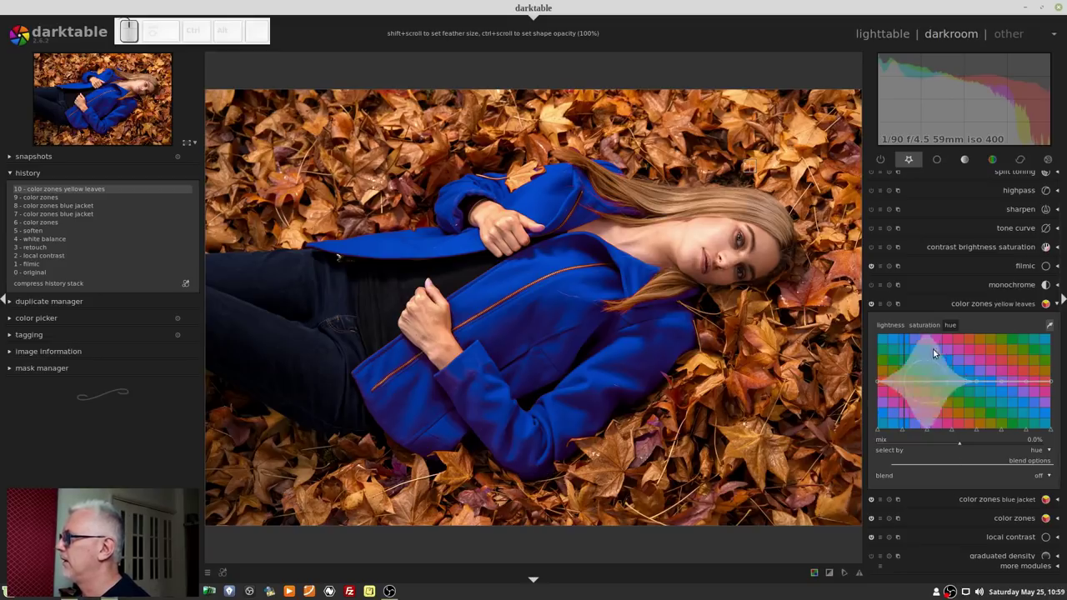
pyautogui.moveTo(904, 433); pyautogui.dragTo(908, 413)
pyautogui.scroll(3)
pyautogui.scroll(3)
pyautogui.moveTo(906, 380); pyautogui.dragTo(906, 377)
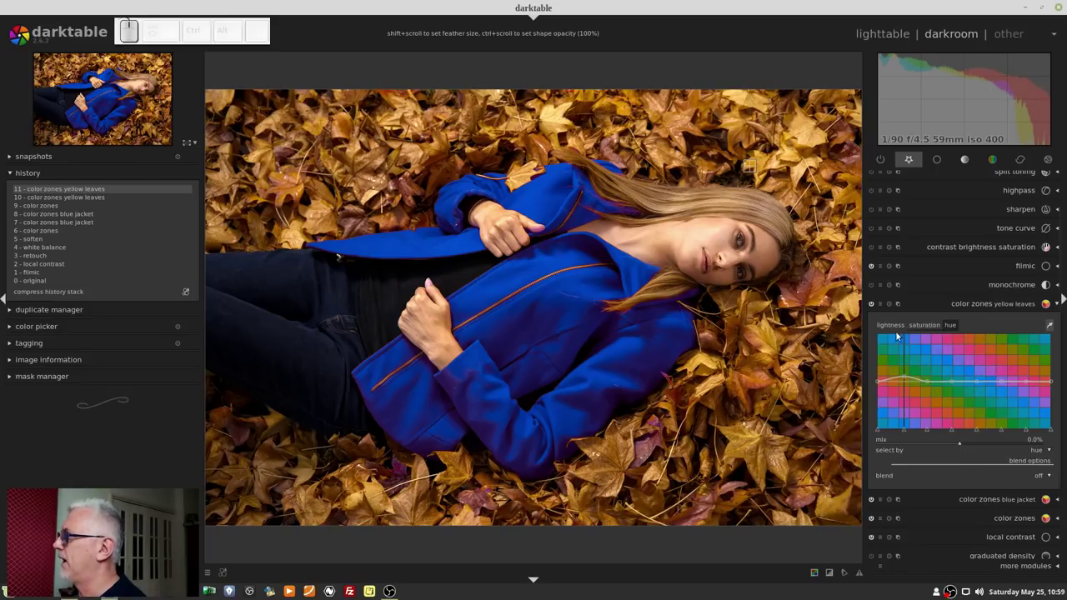
# Raise the lightness curve to brighten the orange and yellow leaf tones
pyautogui.click(888, 325)
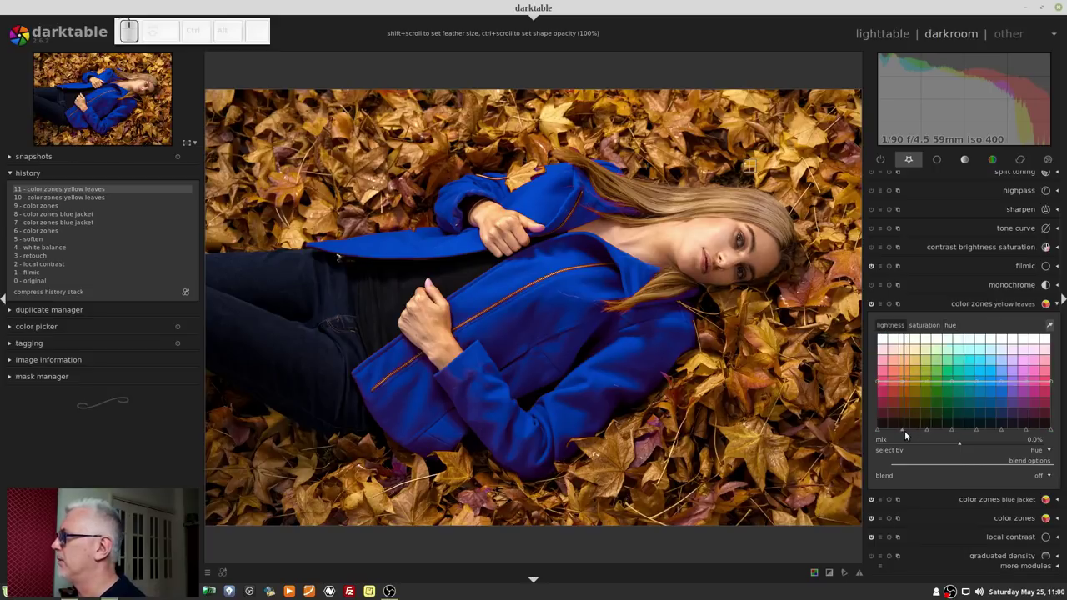
pyautogui.moveTo(908, 428); pyautogui.dragTo(913, 389)
pyautogui.scroll(3)
pyautogui.moveTo(910, 383); pyautogui.dragTo(905, 378)
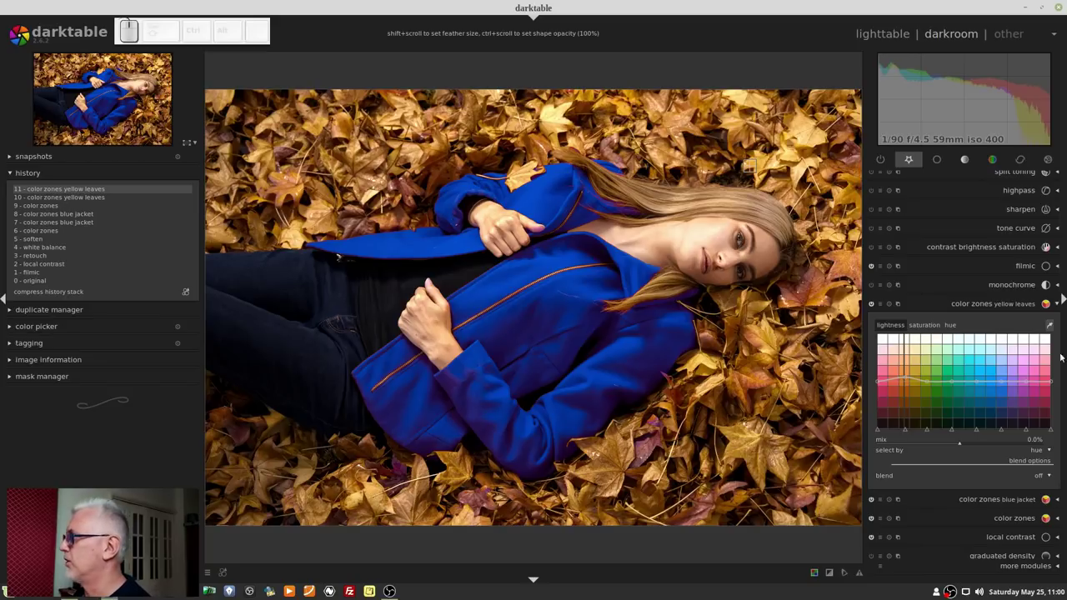
pyautogui.scroll(-3)
# Set blending to drawn & parametric mask and choose the path shape tool
pyautogui.click(1042, 361)
pyautogui.click(1015, 403)
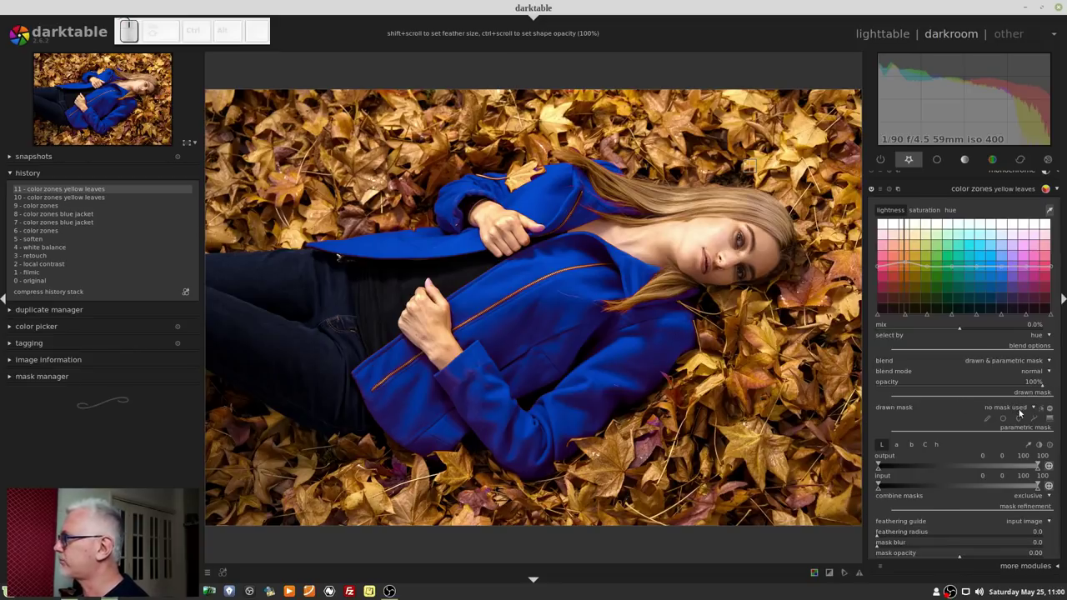
pyautogui.click(1035, 417)
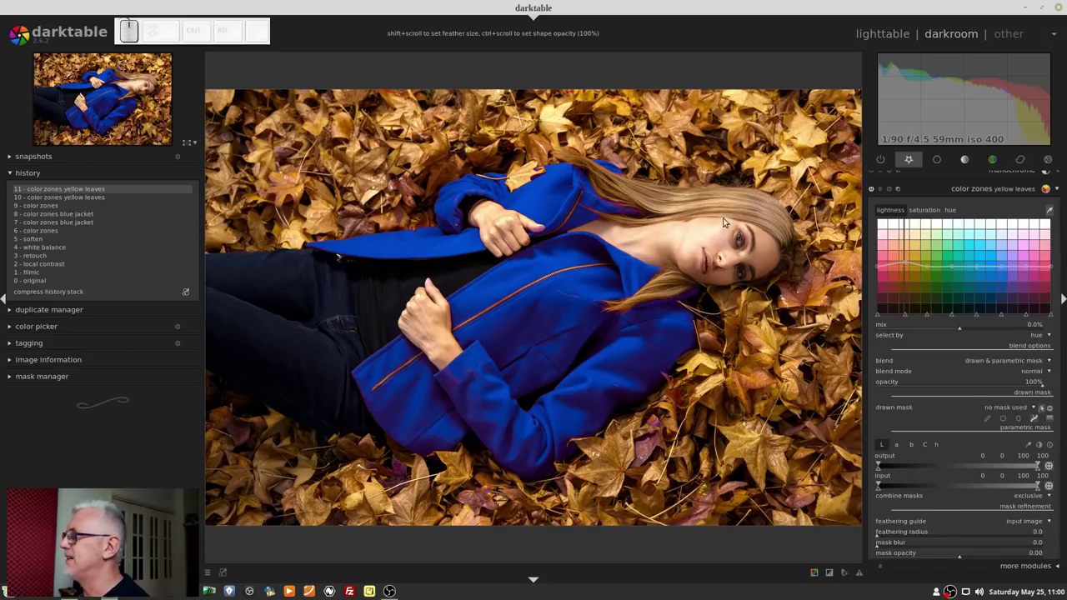
# Draw a closed path outlining the model with about eleven points
pyautogui.click(739, 214)
pyautogui.click(570, 185)
pyautogui.click(461, 203)
pyautogui.click(275, 255)
pyautogui.click(208, 266)
pyautogui.click(212, 357)
pyautogui.click(352, 422)
pyautogui.click(531, 445)
pyautogui.click(687, 329)
pyautogui.click(681, 285)
pyautogui.click(763, 250)
pyautogui.middleClick(763, 250)
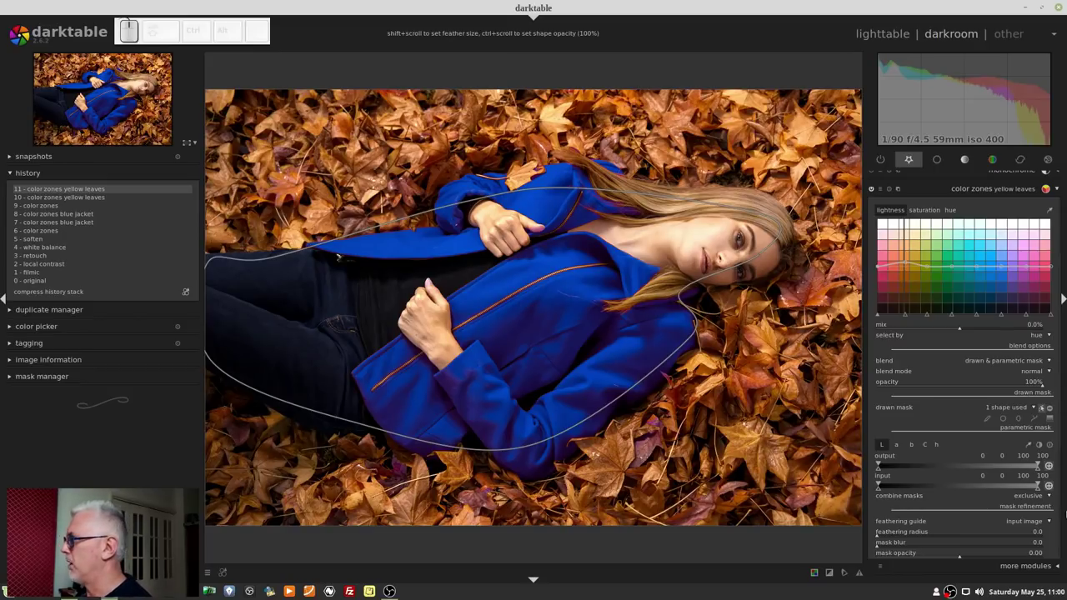
pyautogui.scroll(-3)
pyautogui.scroll(-3)
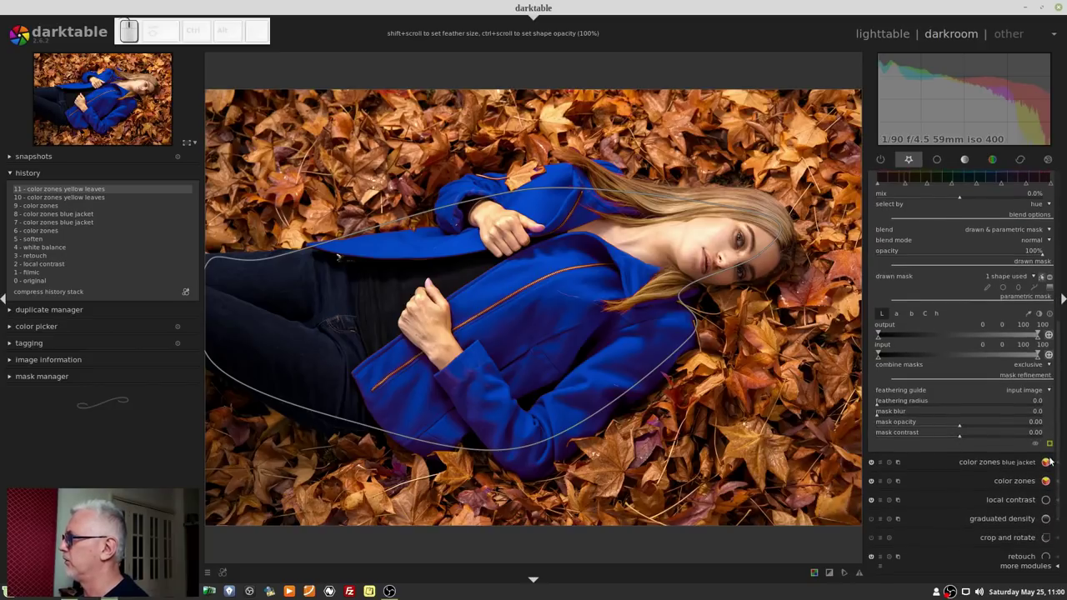
# Show the mask, invert the drawn outline to cover the surroundings, and tighten nodes near the hair
pyautogui.click(1052, 447)
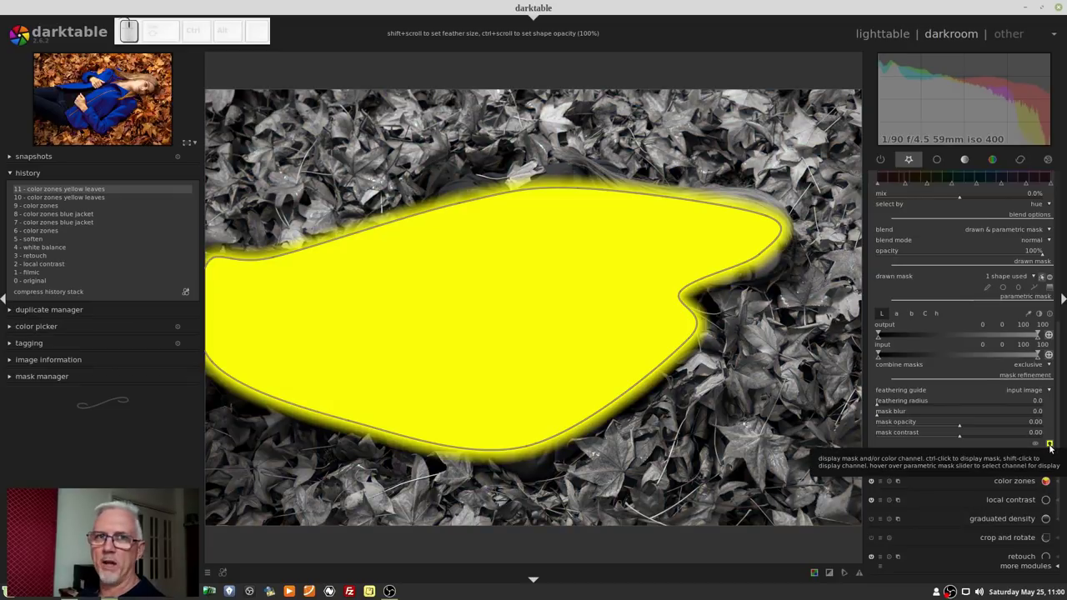
pyautogui.scroll(3)
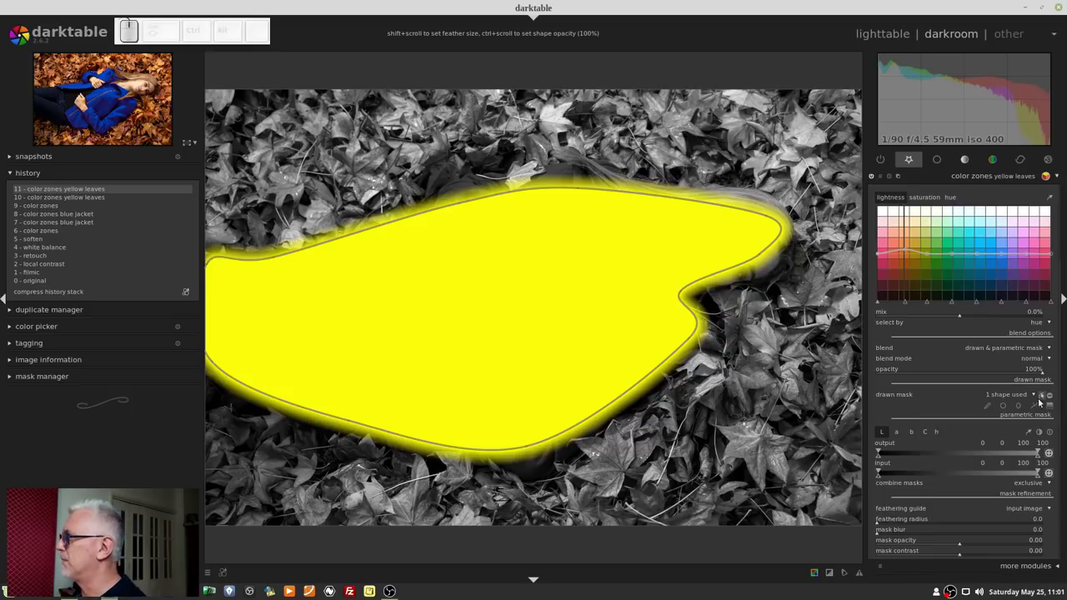
pyautogui.click(1052, 398)
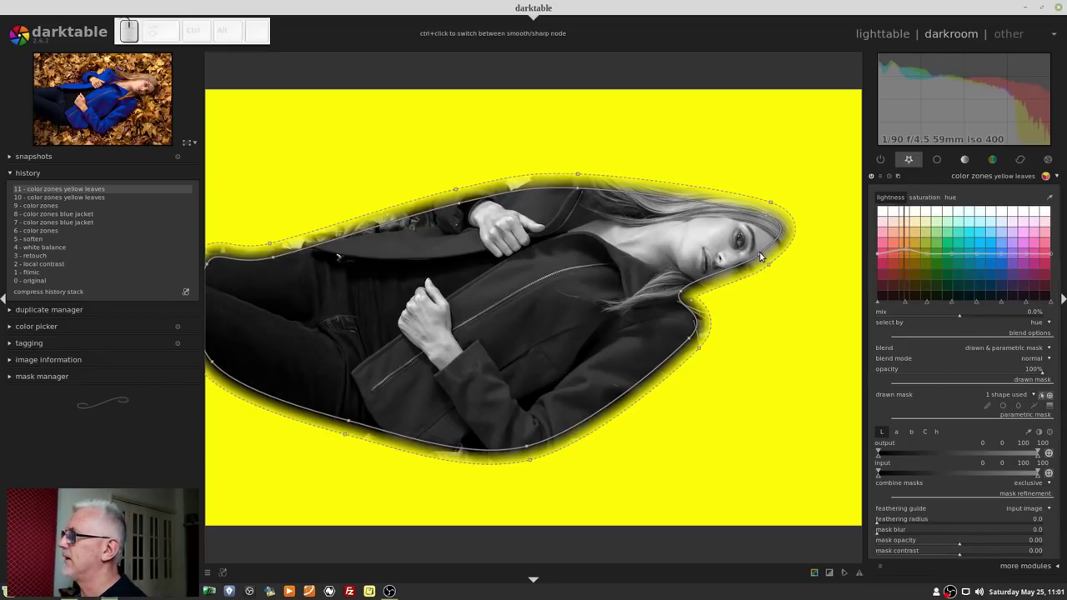
pyautogui.moveTo(766, 257); pyautogui.dragTo(764, 281)
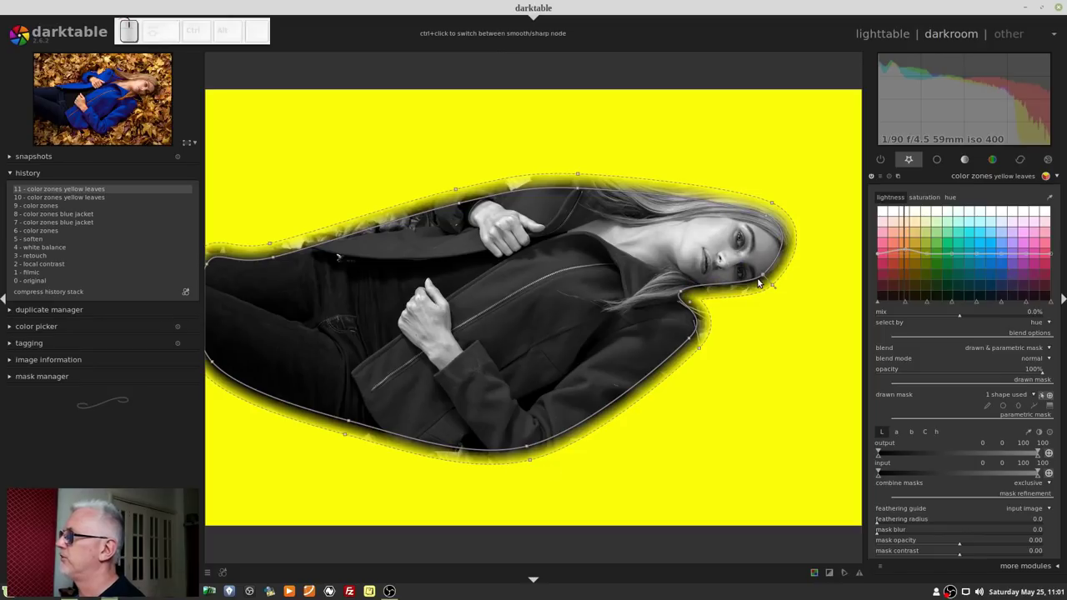
pyautogui.moveTo(766, 272); pyautogui.dragTo(768, 274)
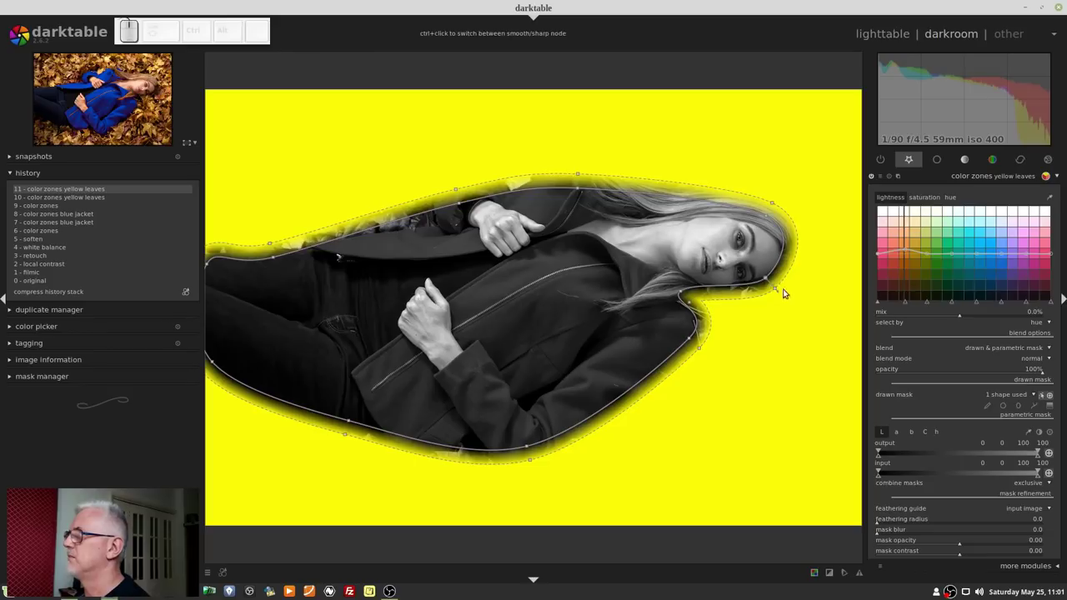